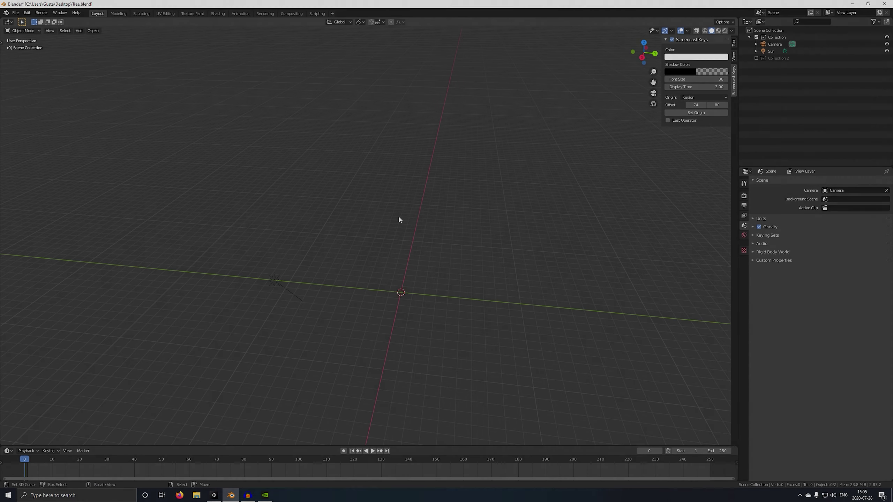
# Add a plane and merge its geometry into a single vertex at the centre.
pyautogui.press('shift+a')
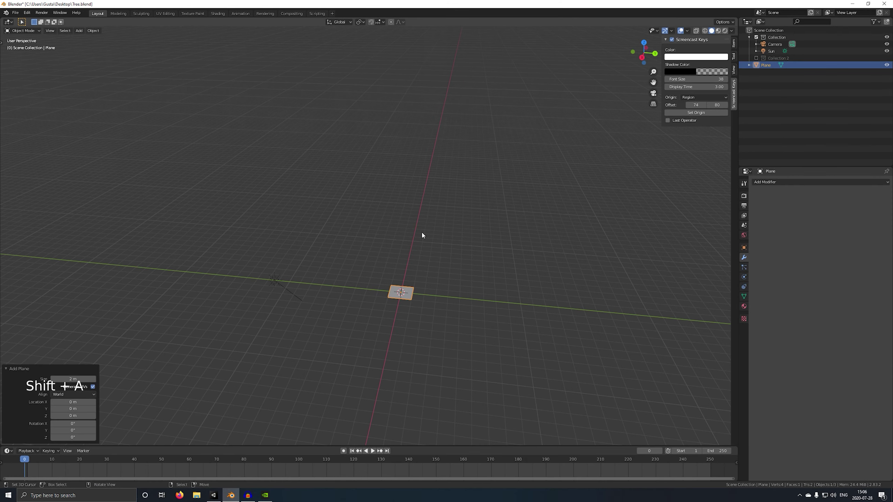
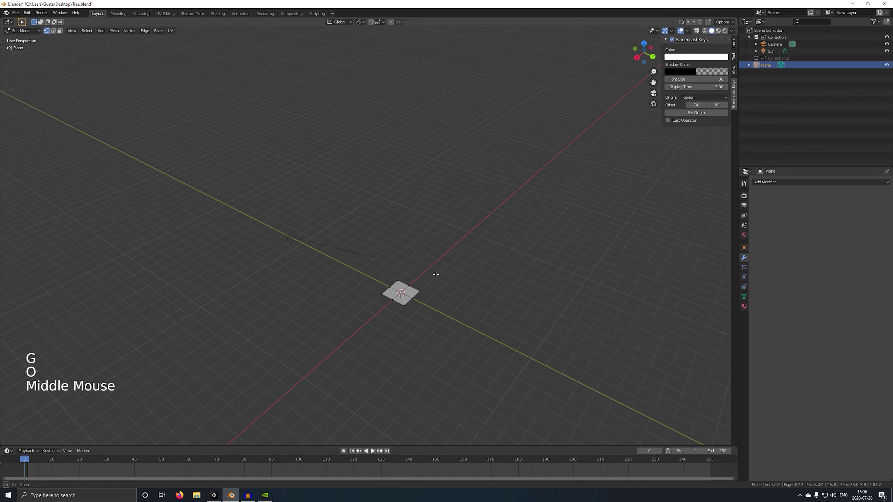
pyautogui.press('ctrl+i')
pyautogui.press('g')
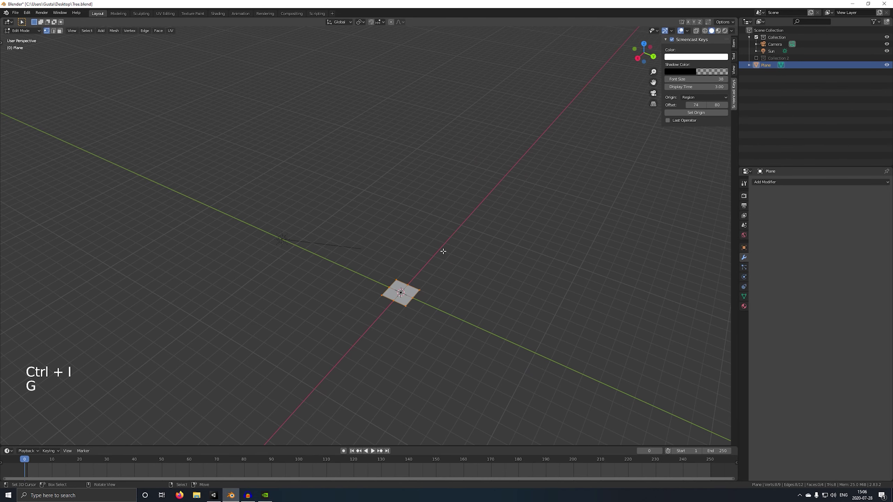
pyautogui.press('x')
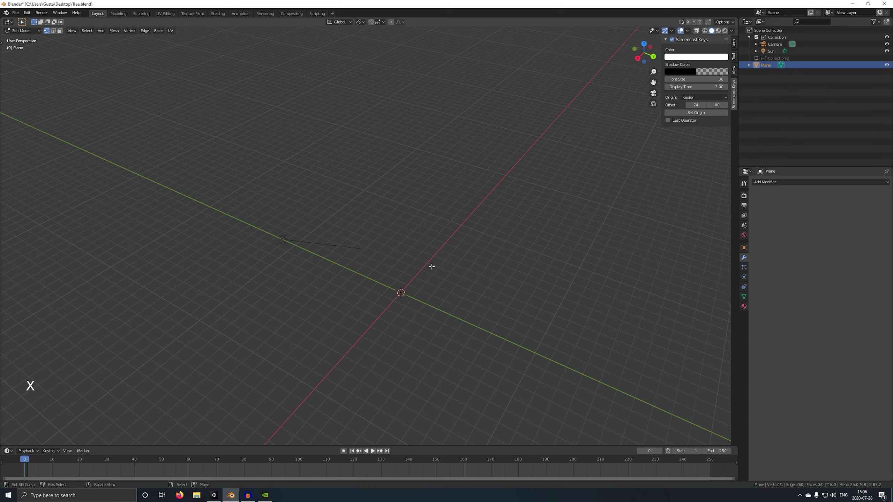
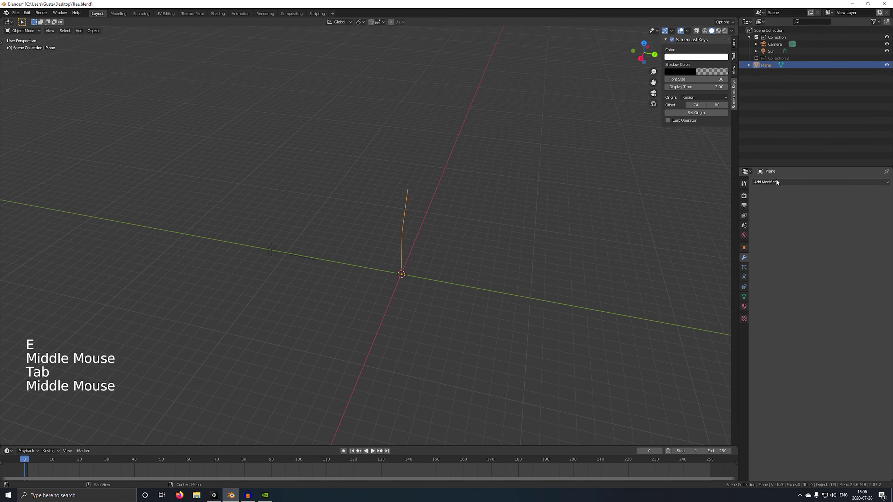
# Add a Skin modifier to the edge and scale its skin radius down to a thin trunk.
pyautogui.click(777, 182)
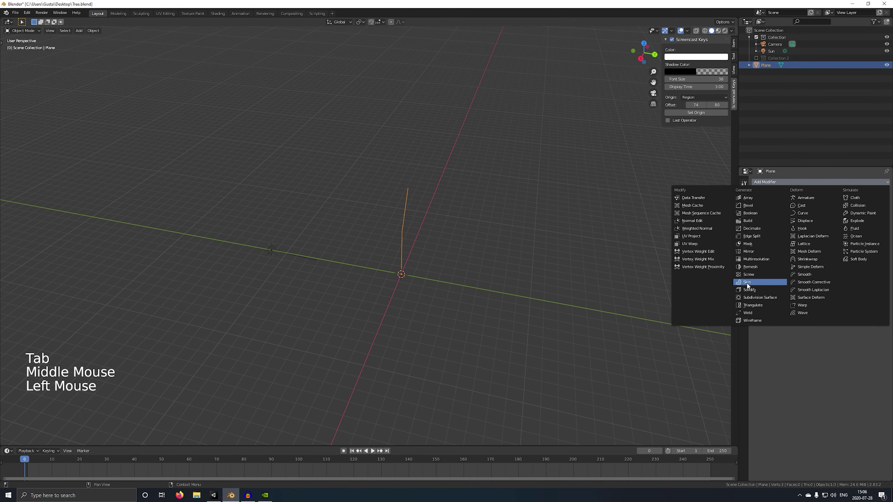
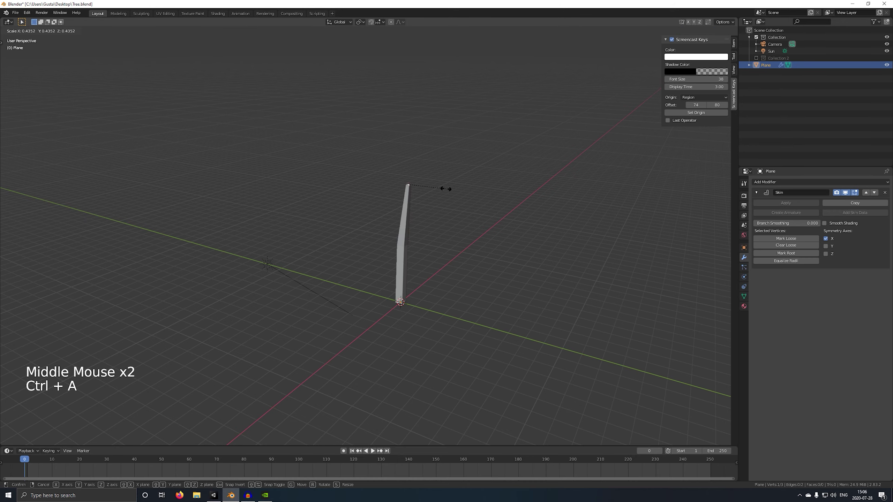
pyautogui.middleClick(482, 203)
pyautogui.press('o')
pyautogui.middleClick(479, 202)
pyautogui.press('ctrl+a')
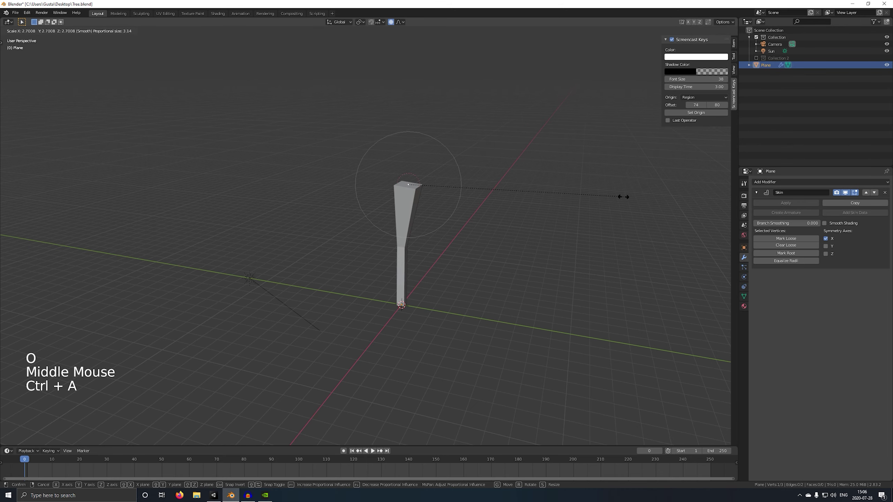
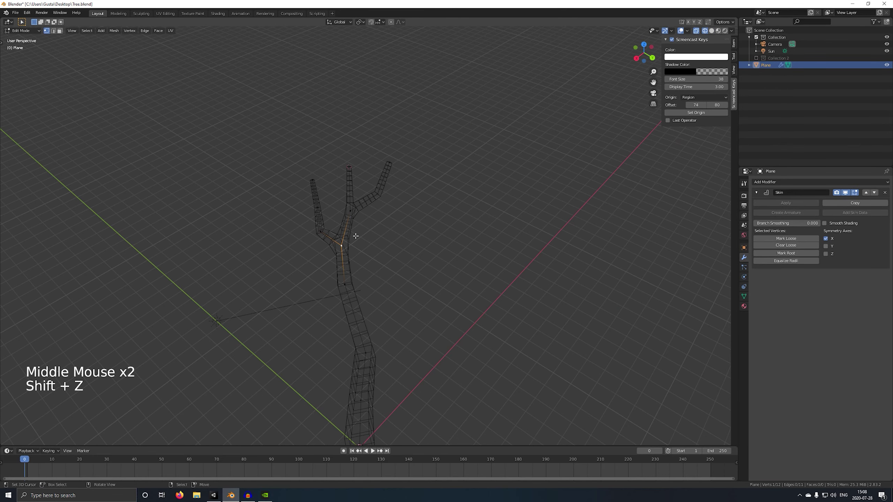
# Separate the forked branch from the trunk and move it aside.
pyautogui.press('v')
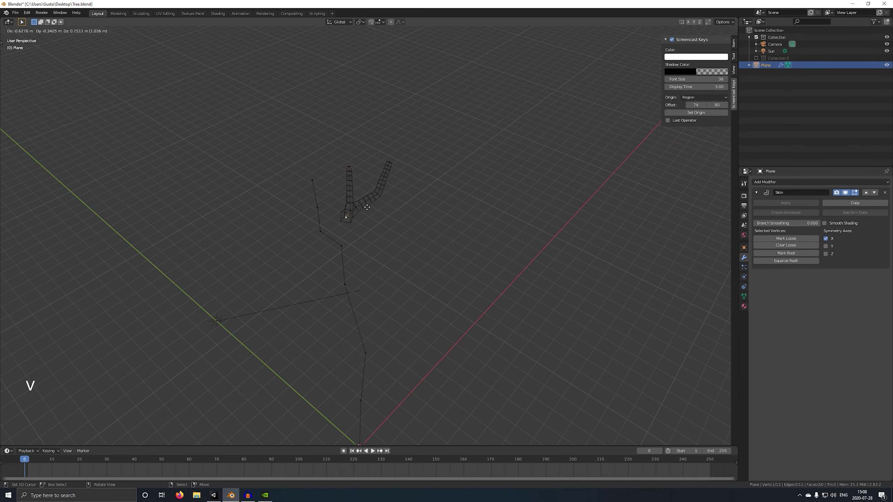
pyautogui.press('l')
pyautogui.middleClick(357, 212)
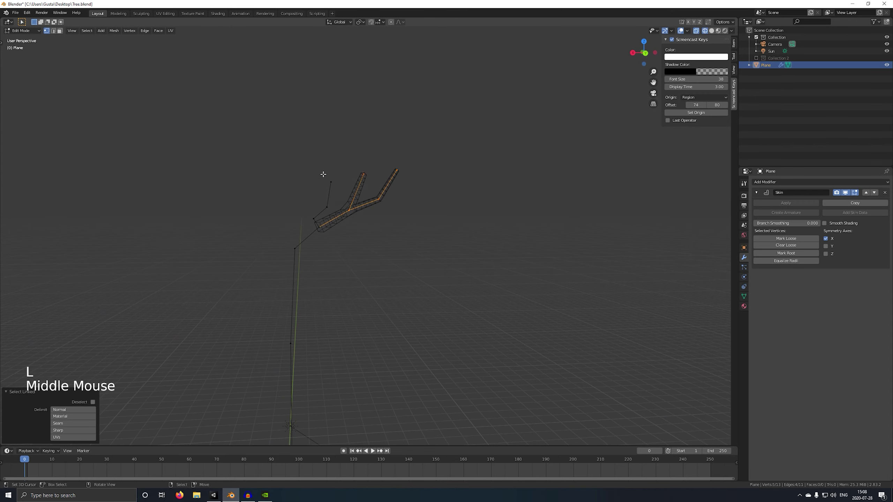
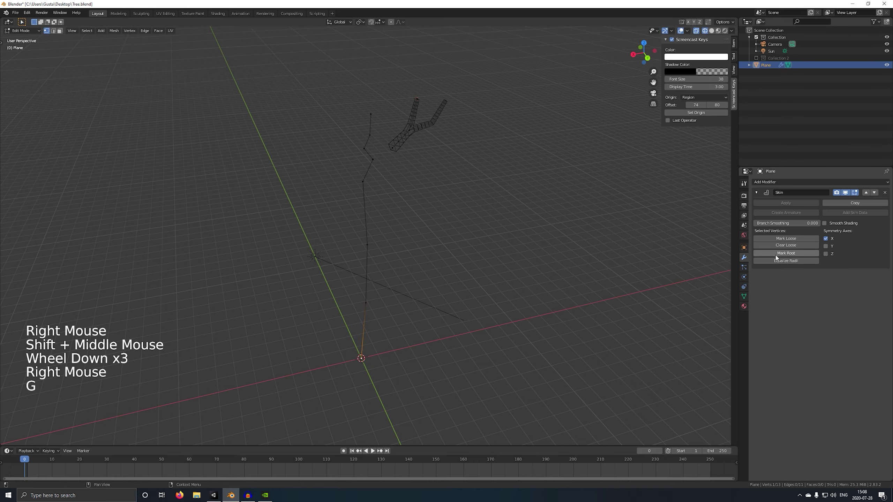
# Mark the base vertex as skin root and inspect the tree in solid and wireframe shading.
pyautogui.click(788, 254)
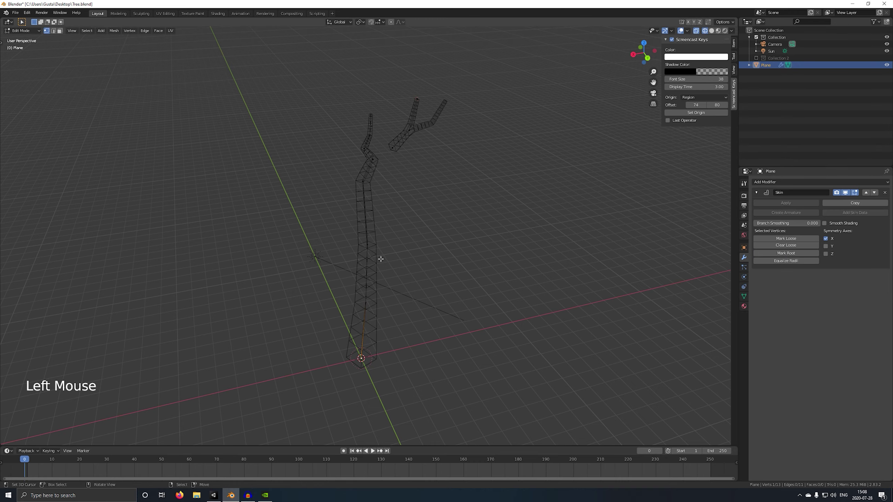
pyautogui.rightClick(396, 143)
pyautogui.scroll(3)
pyautogui.middleClick(402, 122)
pyautogui.press('shift+z')
pyautogui.middleClick(412, 119)
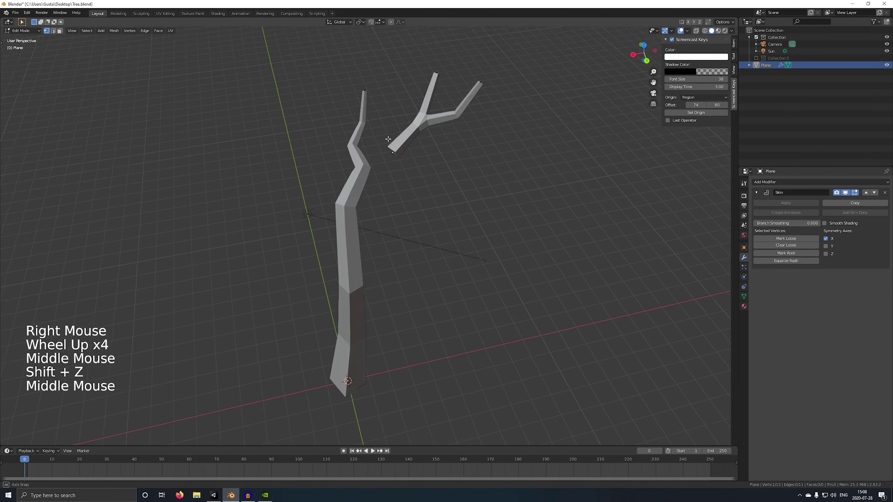
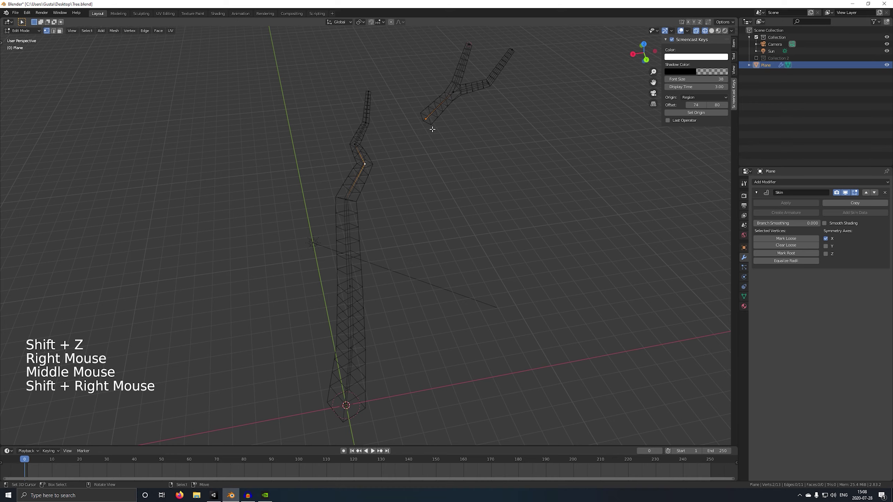
pyautogui.press('f')
pyautogui.middleClick(441, 138)
pyautogui.press('z')
pyautogui.middleClick(427, 180)
# Join the forked branch onto the trunk top so the skeleton is one continuous piece.
pyautogui.rightClick(417, 133)
pyautogui.press('g')
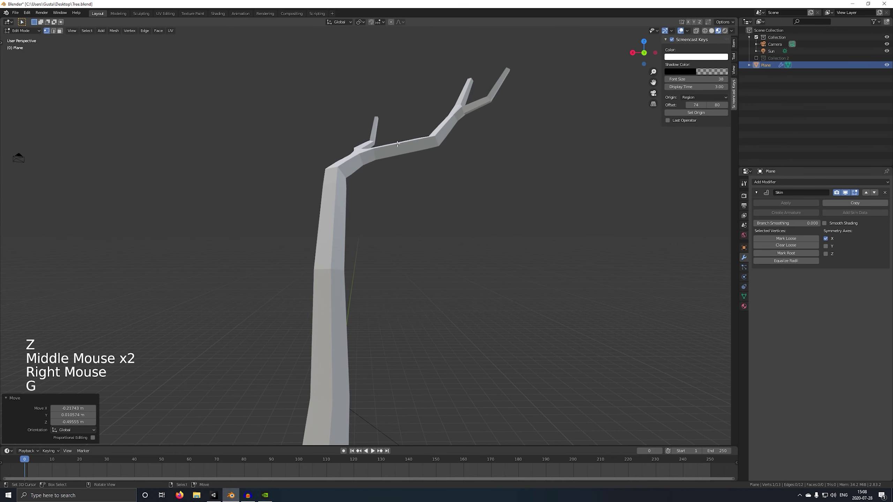
pyautogui.press('shift+z')
pyautogui.middleClick(370, 159)
pyautogui.rightClick(373, 175)
pyautogui.press('g')
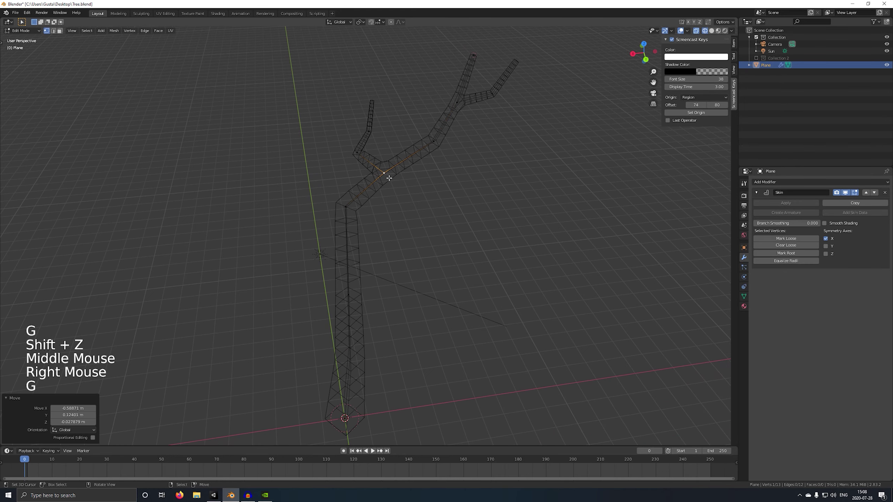
pyautogui.rightClick(362, 156)
pyautogui.rightClick(375, 131)
pyautogui.press('shift+z')
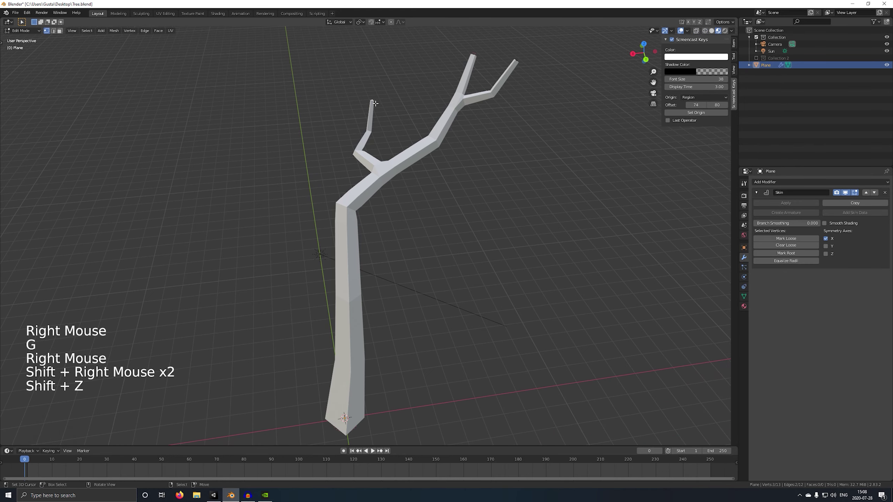
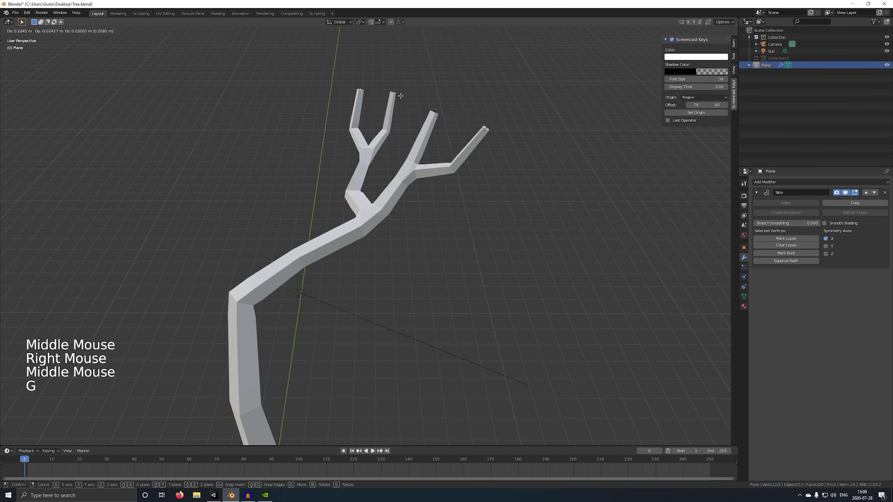
# Select branch tips on the crown, switching shading while orbiting around it.
pyautogui.middleClick(424, 102)
pyautogui.scroll(-3)
pyautogui.middleClick(374, 159)
pyautogui.press('shift+z')
pyautogui.rightClick(434, 179)
pyautogui.scroll(-3)
pyautogui.middleClick(432, 179)
# Circle-select tips and duplicate and rotate new segments into extra forking twigs.
pyautogui.press('c')
pyautogui.middleClick(457, 160)
pyautogui.press('shift+z')
pyautogui.middleClick(451, 159)
pyautogui.press('shift+d')
pyautogui.press('r')
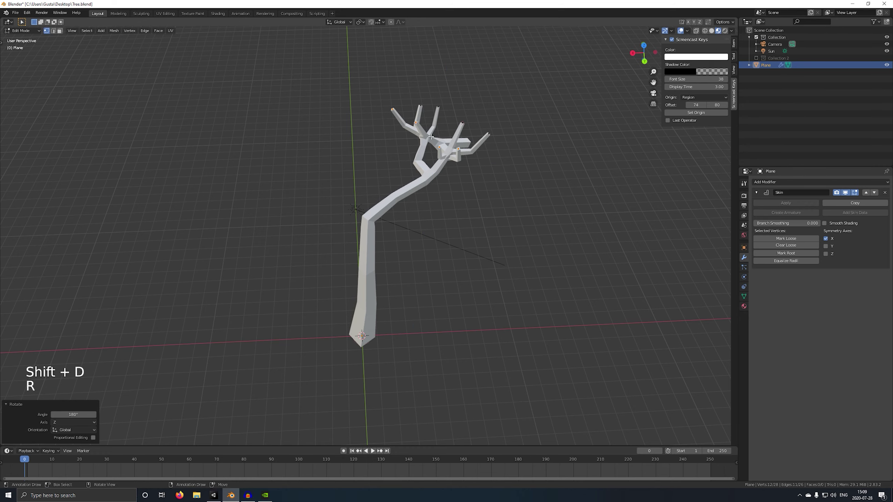
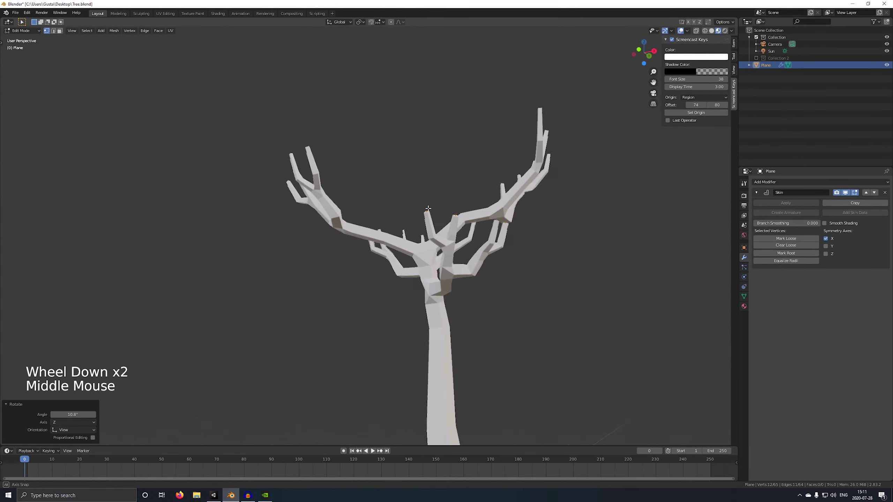
# Save the file and orbit around the finished bare branching tree.
pyautogui.scroll(-3)
pyautogui.middleClick(467, 207)
pyautogui.scroll(-3)
pyautogui.middleClick(460, 196)
pyautogui.press('ctrl+s')
pyautogui.middleClick(378, 211)
pyautogui.middleClick(408, 201)
pyautogui.middleClick(381, 244)
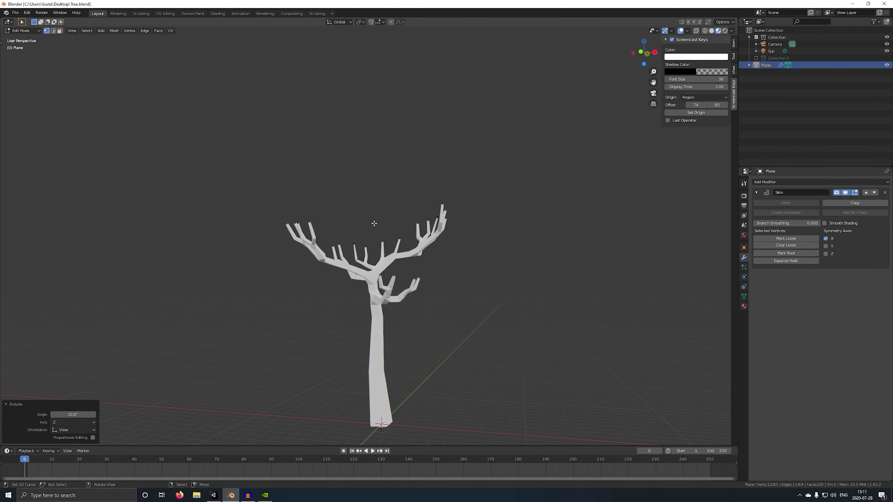
pyautogui.middleClick(408, 221)
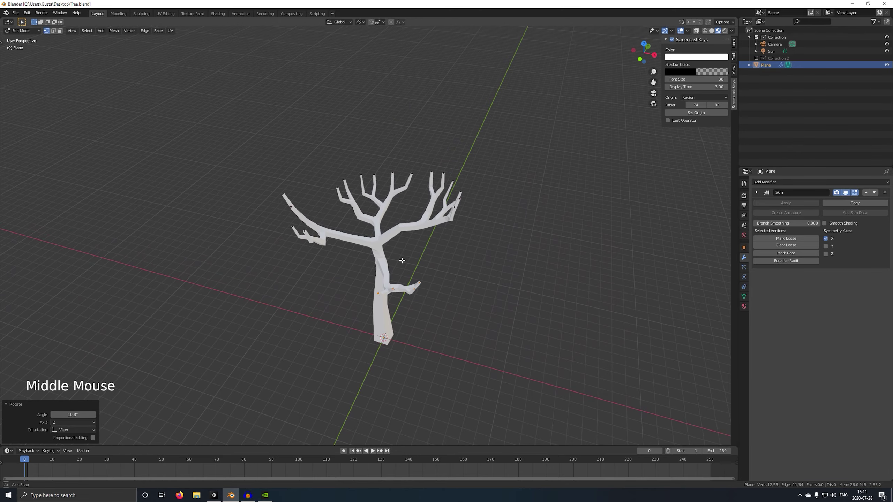
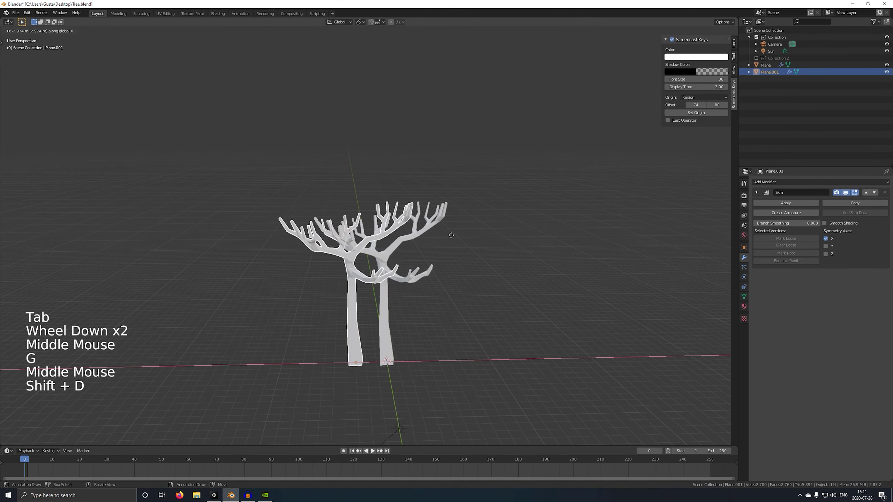
pyautogui.middleClick(332, 234)
pyautogui.scroll(-3)
pyautogui.rightClick(366, 262)
pyautogui.scroll(3)
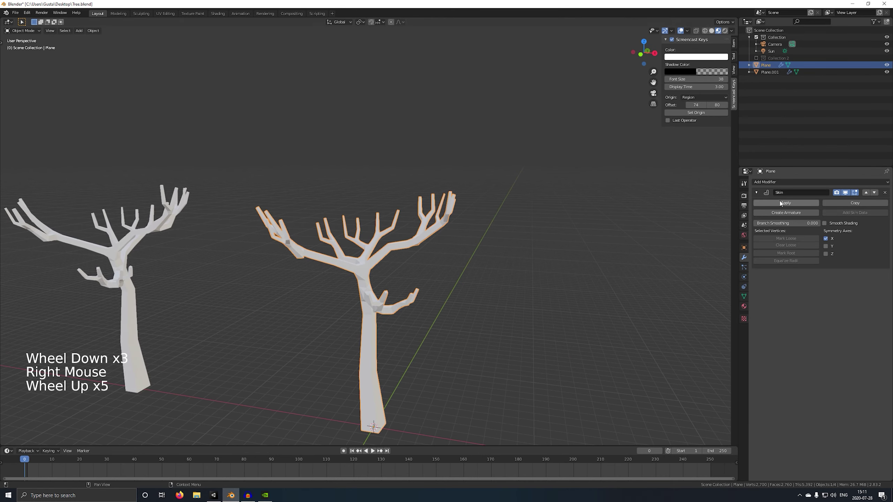
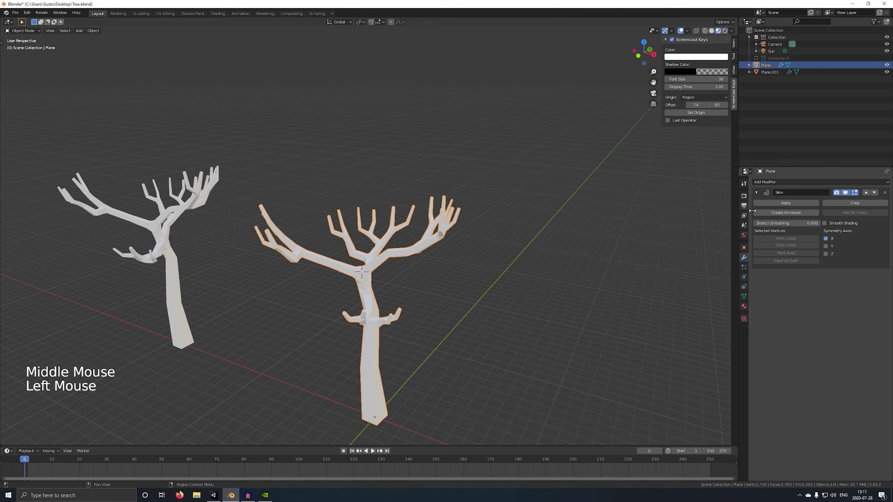
pyautogui.press('Tab')
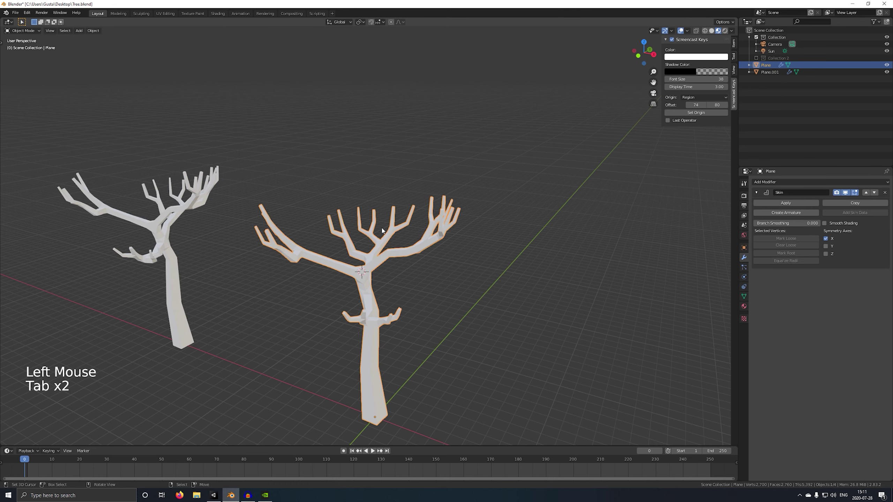
# Add a metaball ball with the green material and move it toward the tree.
pyautogui.press('shift+a')
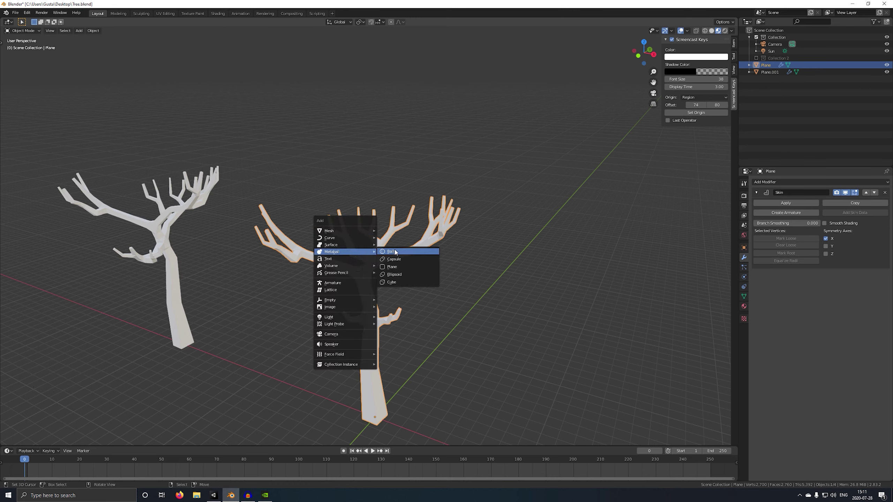
pyautogui.click(748, 287)
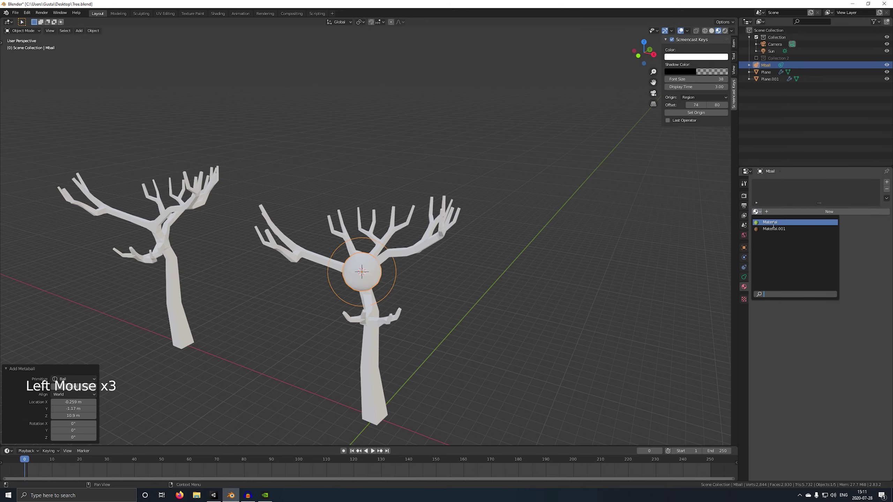
pyautogui.middleClick(476, 226)
pyautogui.press('g')
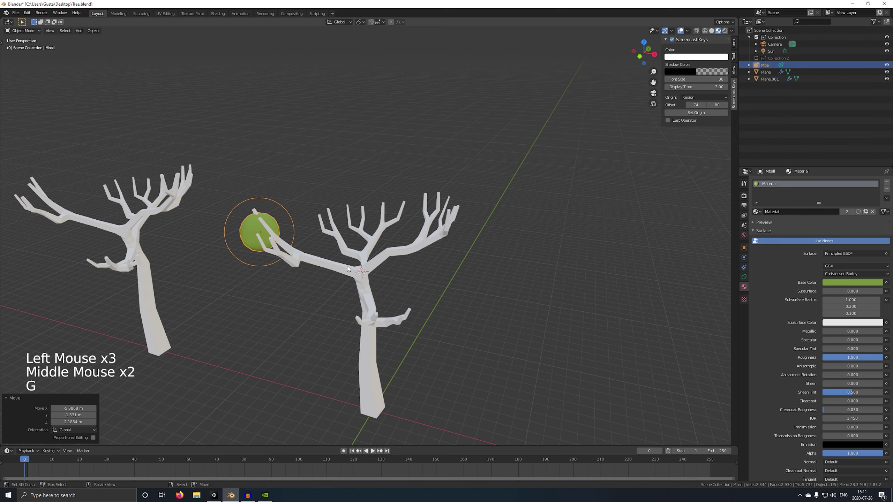
pyautogui.rightClick(365, 267)
pyautogui.click(758, 213)
pyautogui.middleClick(348, 218)
pyautogui.rightClick(235, 268)
pyautogui.middleClick(248, 282)
# Scale the green metaball and position it among the upper branches.
pyautogui.press('g')
pyautogui.middleClick(291, 222)
pyautogui.scroll(-3)
pyautogui.scroll(3)
pyautogui.middleClick(260, 214)
pyautogui.scroll(-3)
pyautogui.press('s')
pyautogui.scroll(3)
pyautogui.middleClick(311, 204)
pyautogui.press('g')
pyautogui.middleClick(277, 209)
# Duplicate the green metaball twice and move the copies onto neighbouring branch tips.
pyautogui.press('g')
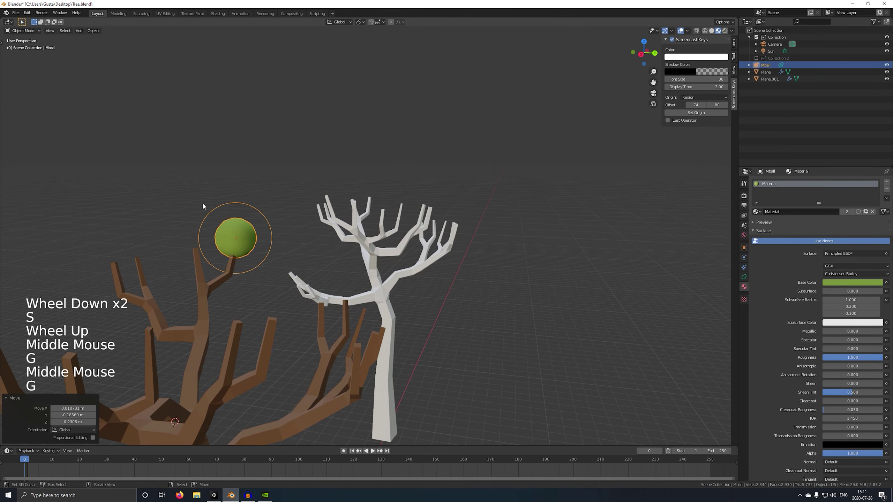
pyautogui.press('shift+d')
pyautogui.middleClick(194, 215)
pyautogui.press('g')
pyautogui.middleClick(260, 220)
pyautogui.middleClick(179, 221)
pyautogui.scroll(3)
pyautogui.middleClick(340, 211)
pyautogui.press('shift+d')
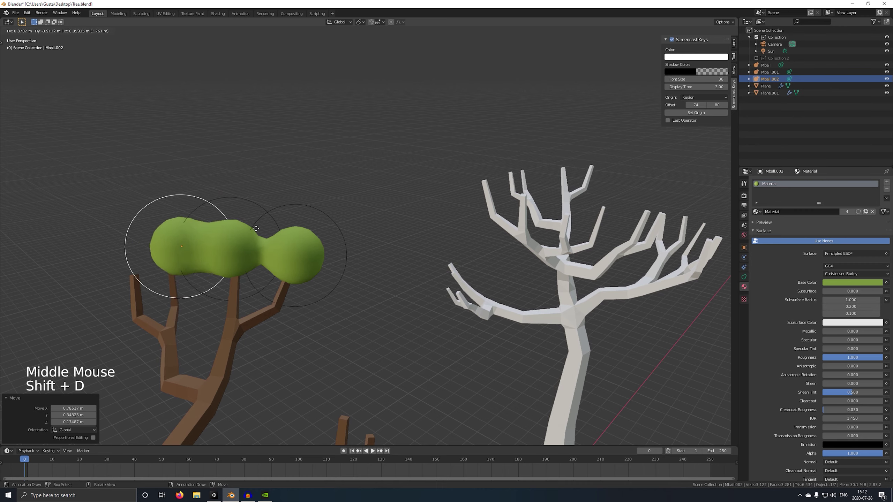
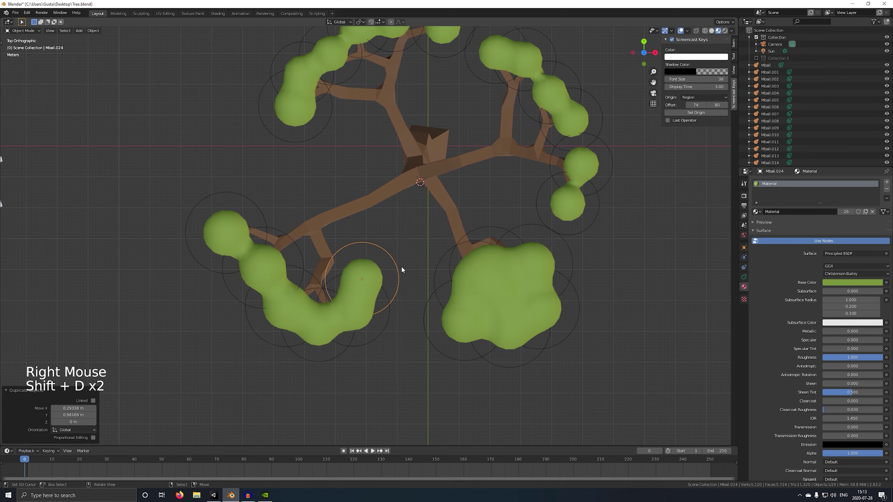
pyautogui.middleClick(412, 271)
pyautogui.middleClick(398, 227)
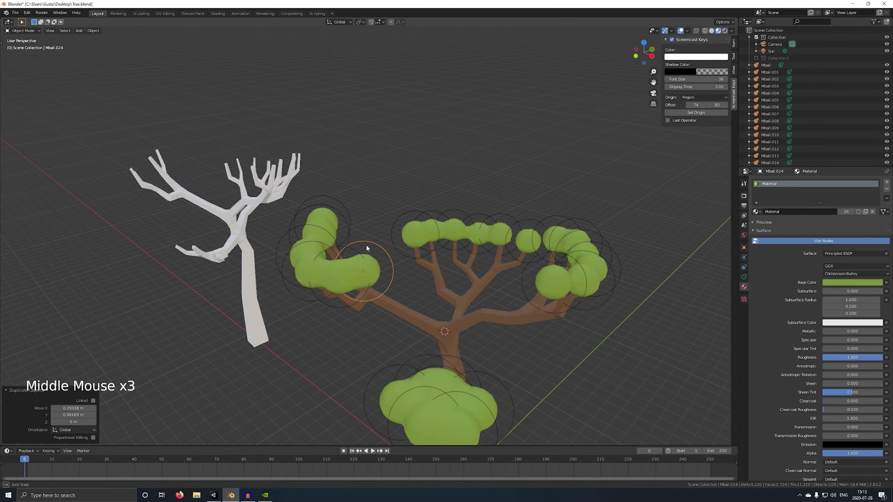
pyautogui.middleClick(448, 224)
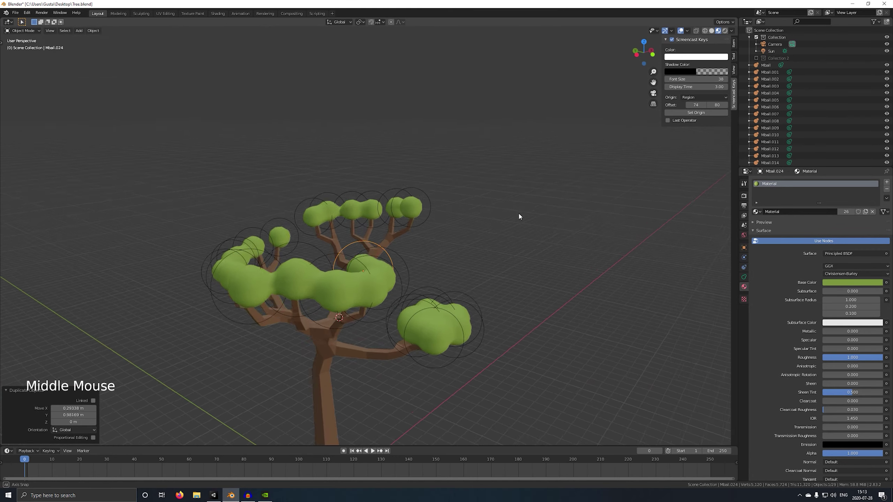
pyautogui.middleClick(478, 367)
pyautogui.middleClick(404, 373)
pyautogui.middleClick(456, 261)
pyautogui.scroll(-3)
pyautogui.middleClick(435, 298)
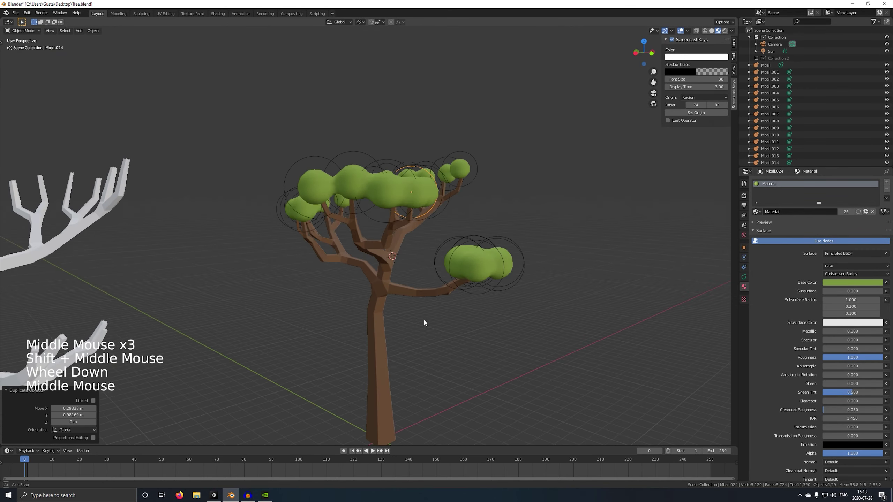
pyautogui.middleClick(342, 278)
pyautogui.middleClick(333, 293)
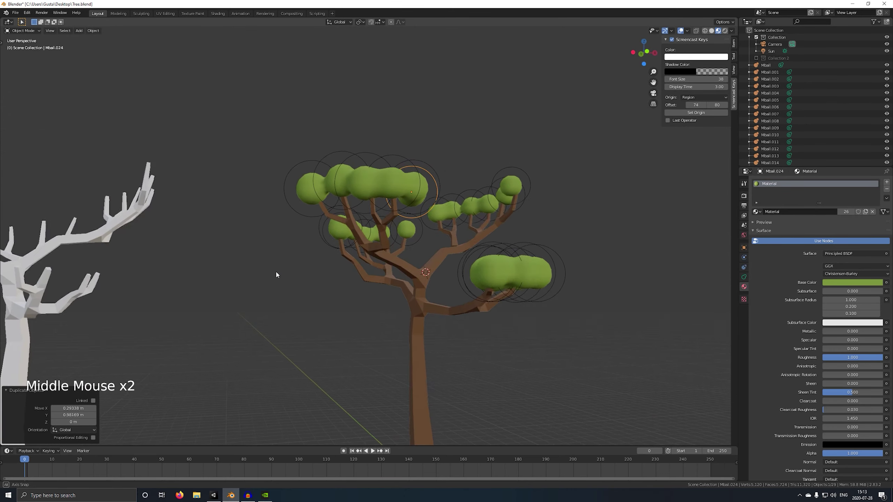
pyautogui.middleClick(488, 136)
pyautogui.rightClick(326, 284)
pyautogui.middleClick(332, 278)
# Select the brown tree and circle-select the left branch's vertices in Edit Mode.
pyautogui.press('Tab')
pyautogui.scroll(3)
pyautogui.rightClick(338, 271)
pyautogui.scroll(3)
pyautogui.scroll(-3)
pyautogui.press('Tab')
pyautogui.press('shift+z')
pyautogui.rightClick(346, 285)
pyautogui.press('Tab')
pyautogui.rightClick(344, 286)
pyautogui.press('c')
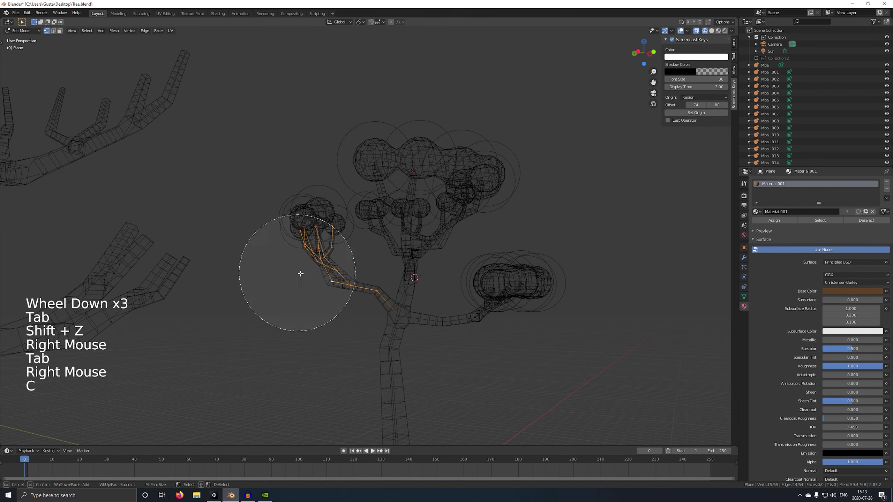
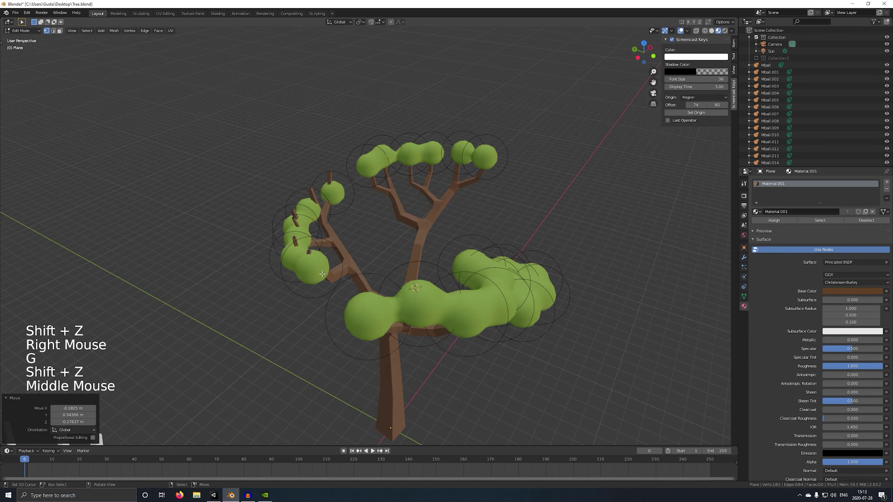
# Move the selected branch vertices along Z and reposition its blobs in Object Mode.
pyautogui.press('Tab')
pyautogui.rightClick(294, 287)
pyautogui.press('c')
pyautogui.press('shift+z')
pyautogui.press('g')
pyautogui.press('z')
pyautogui.press('shift+z')
pyautogui.middleClick(397, 244)
pyautogui.press('g')
pyautogui.middleClick(341, 238)
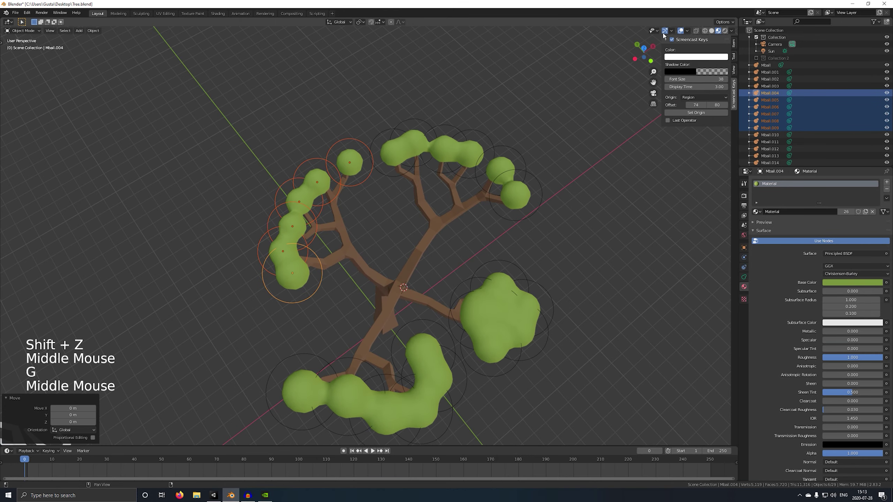
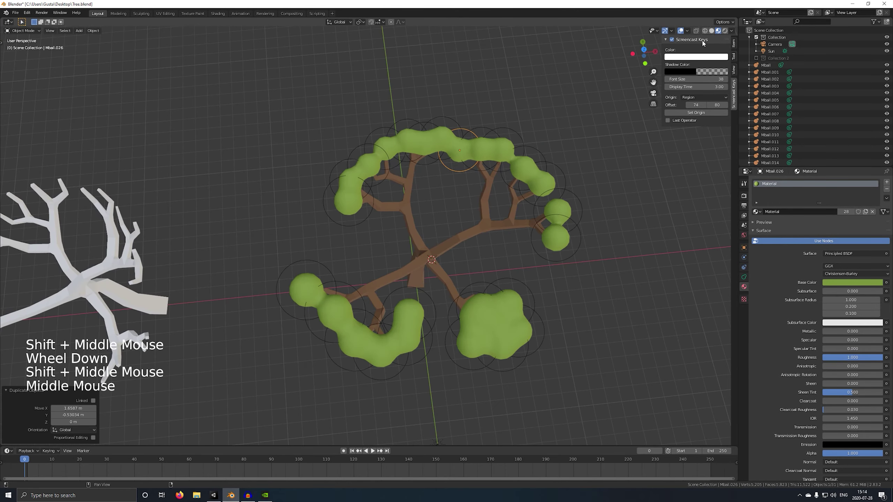
# From top view, duplicate metaballs into the canopy gaps to close the foliage ring.
pyautogui.click(651, 47)
pyautogui.press('shift+d')
pyautogui.press('shift+d')
pyautogui.press('s')
pyautogui.press('g')
pyautogui.press('shift+d')
pyautogui.press('shift+d')
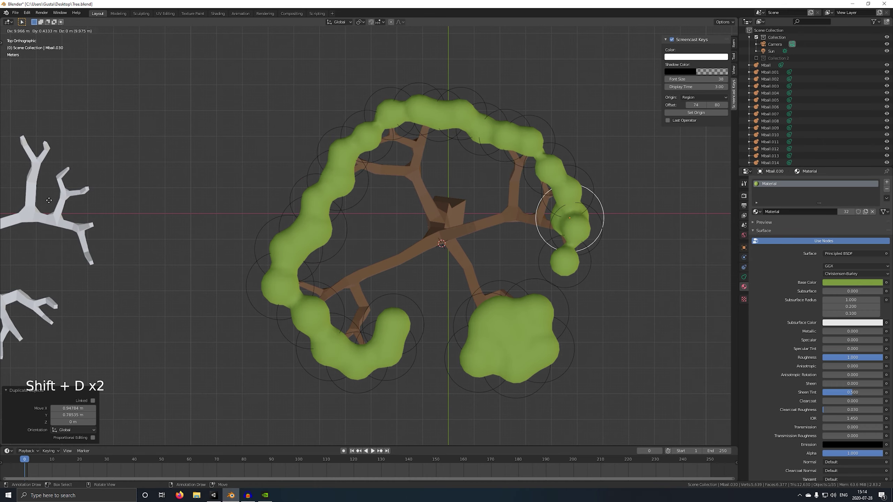
pyautogui.press('g')
pyautogui.press('shift+d')
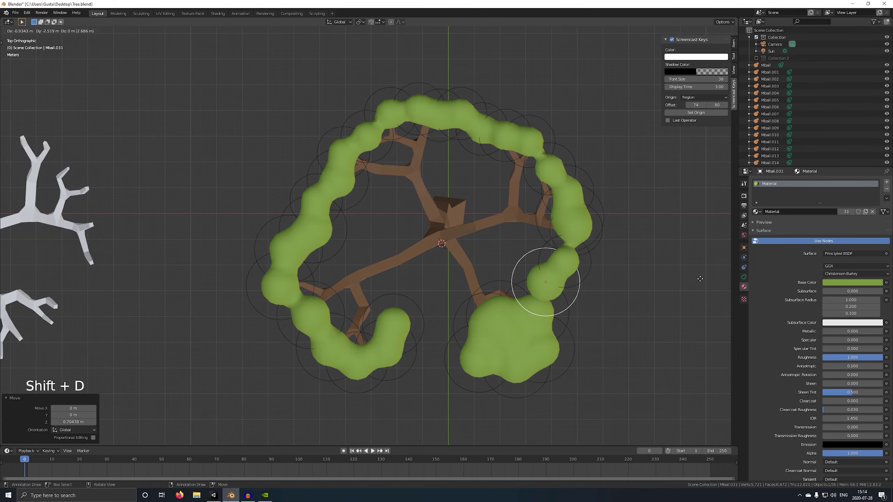
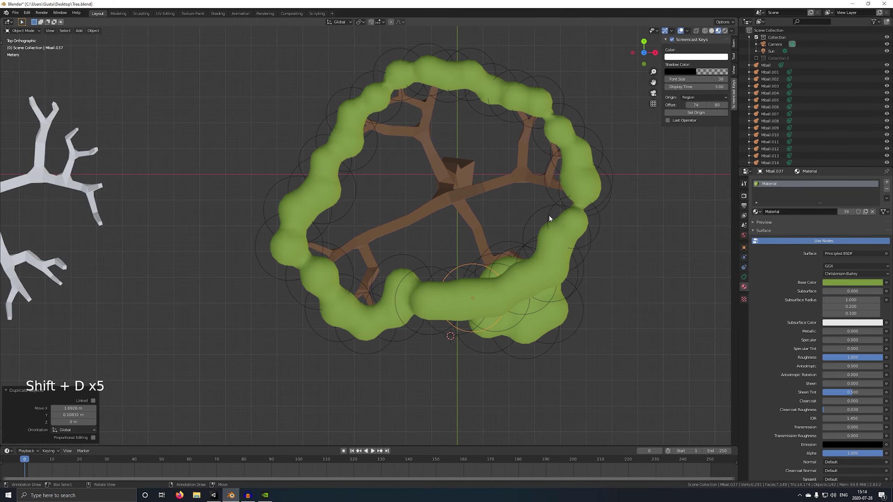
# Duplicate metaballs and move/scale them into the canopy's central gap.
pyautogui.press('shift+d')
pyautogui.press('shift+d')
pyautogui.middleClick(511, 157)
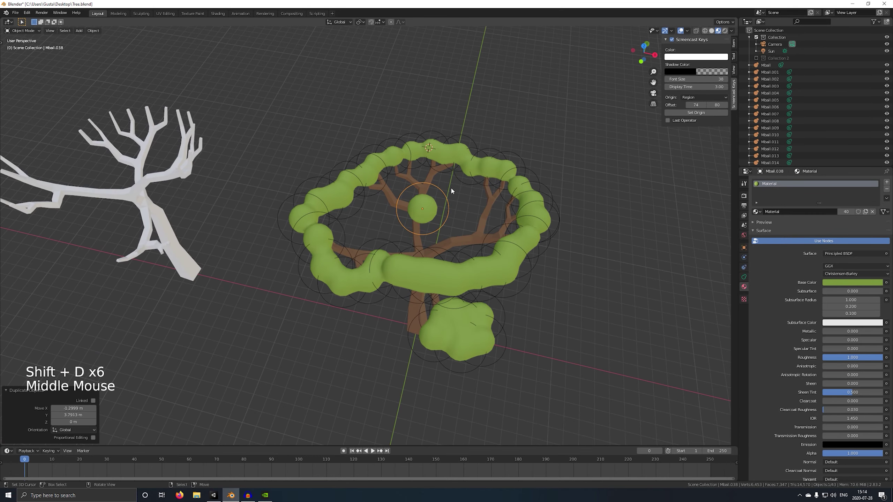
pyautogui.middleClick(434, 160)
pyautogui.middleClick(420, 209)
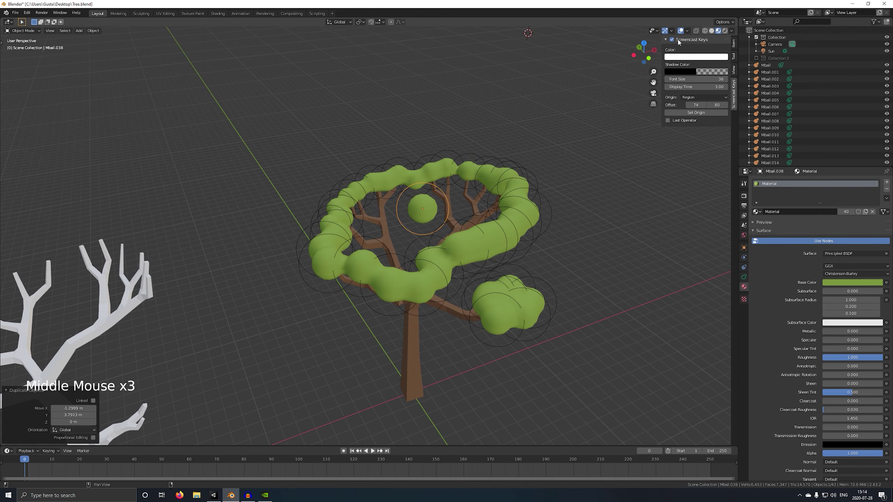
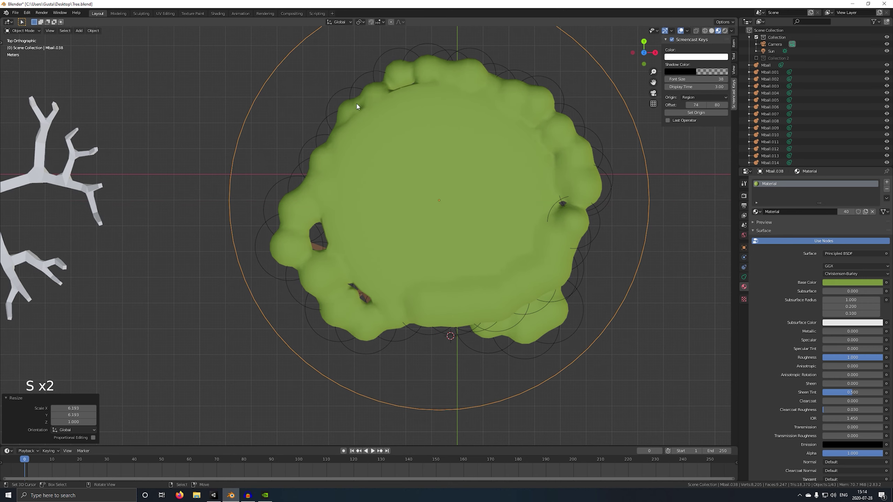
pyautogui.press('g')
pyautogui.press('s')
pyautogui.press('g')
pyautogui.press('g')
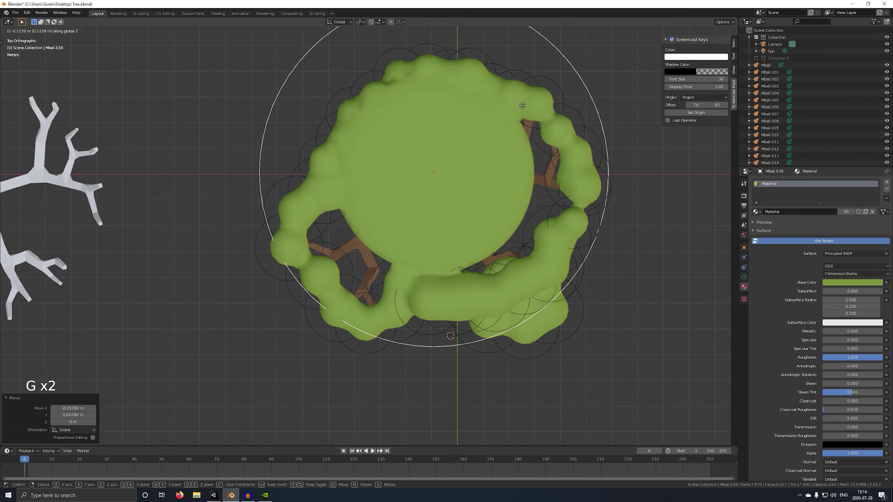
# Add another enlarged metaball copy to close most of the remaining center gap.
pyautogui.press('shift+d')
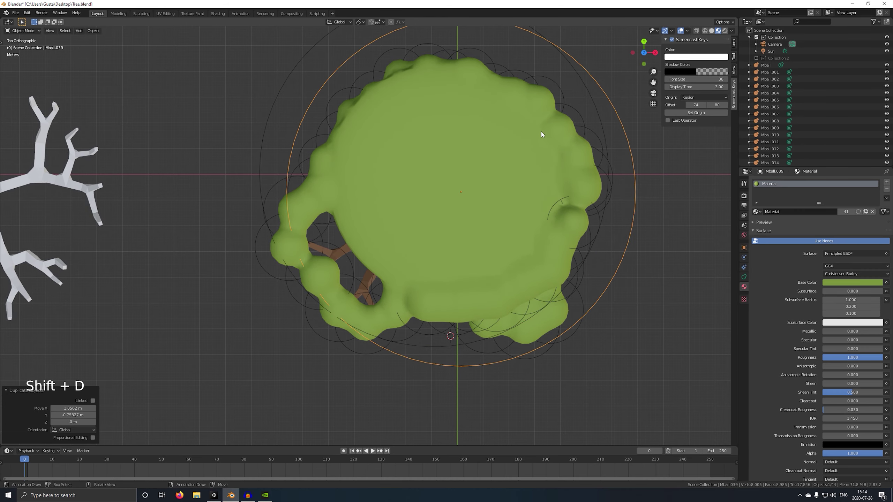
pyautogui.press('s')
pyautogui.press('g')
pyautogui.press('g')
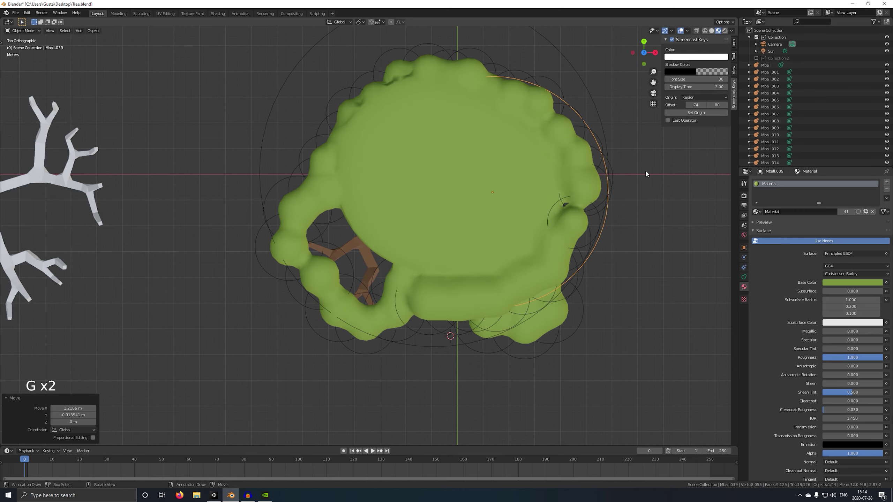
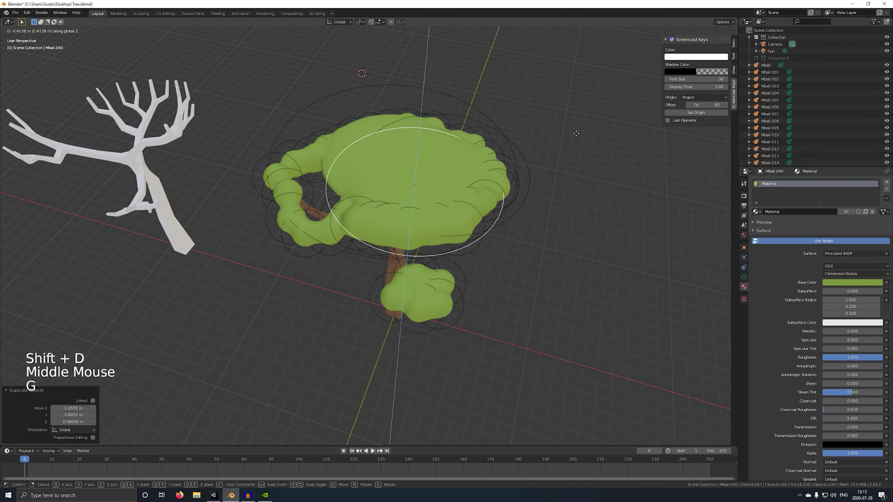
# Duplicate a metaball, move it onto the canopy edge and pick the next ball to copy.
pyautogui.press('shift+d')
pyautogui.middleClick(479, 134)
pyautogui.press('g')
pyautogui.middleClick(406, 127)
pyautogui.middleClick(373, 90)
pyautogui.middleClick(466, 193)
pyautogui.middleClick(216, 217)
pyautogui.rightClick(217, 217)
pyautogui.middleClick(211, 220)
pyautogui.rightClick(202, 232)
pyautogui.middleClick(253, 242)
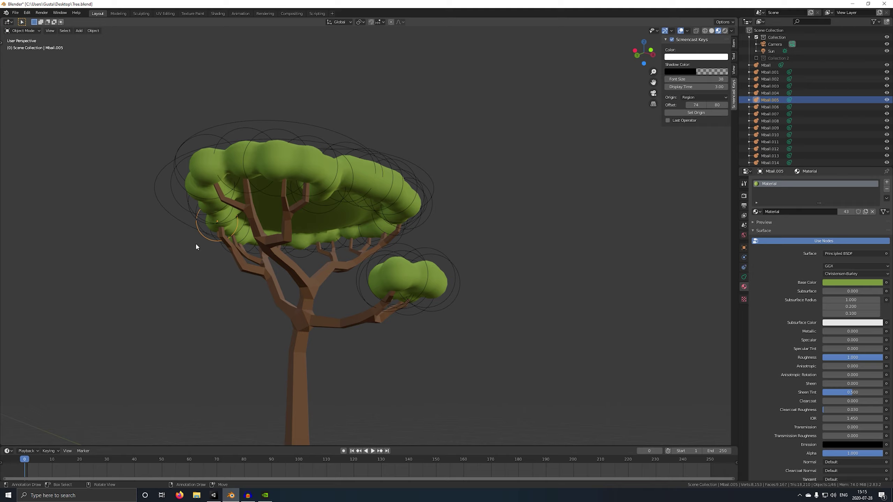
pyautogui.middleClick(225, 230)
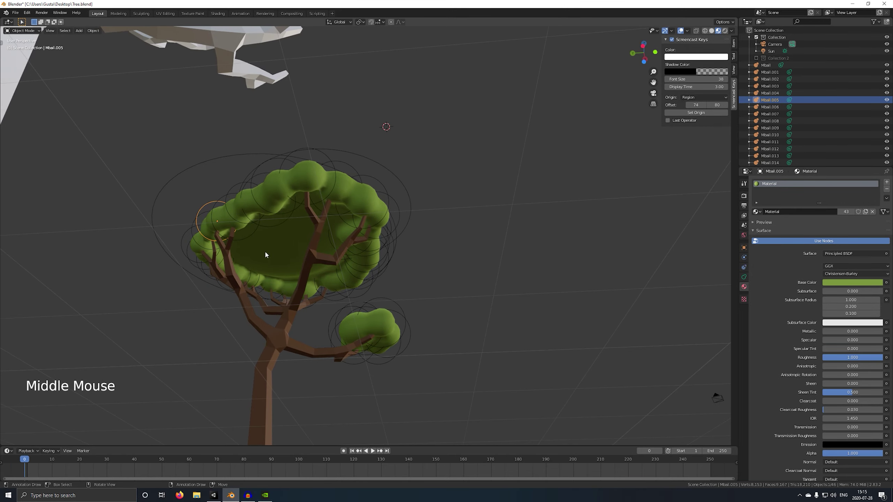
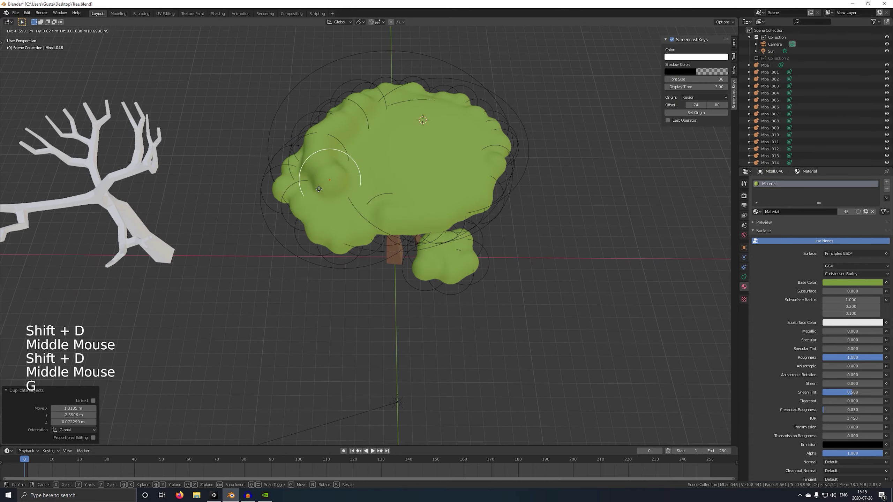
# Place a chain of duplicated metaballs around the crown to thicken its rim.
pyautogui.middleClick(325, 184)
pyautogui.press('g')
pyautogui.middleClick(369, 169)
pyautogui.press('shift+d')
pyautogui.middleClick(391, 160)
pyautogui.press('g')
pyautogui.middleClick(340, 156)
pyautogui.press('shift+d')
pyautogui.middleClick(365, 176)
pyautogui.press('shift+d')
pyautogui.middleClick(374, 182)
pyautogui.press('shift+d')
pyautogui.middleClick(446, 173)
pyautogui.middleClick(422, 181)
# Add further scaled metaball copies to close the crown's top gaps into one rounded mass.
pyautogui.middleClick(651, 52)
pyautogui.click(651, 53)
pyautogui.middleClick(489, 102)
pyautogui.middleClick(437, 116)
pyautogui.scroll(-3)
pyautogui.press('shift+d')
pyautogui.press('s')
pyautogui.press('g')
pyautogui.press('shift+d')
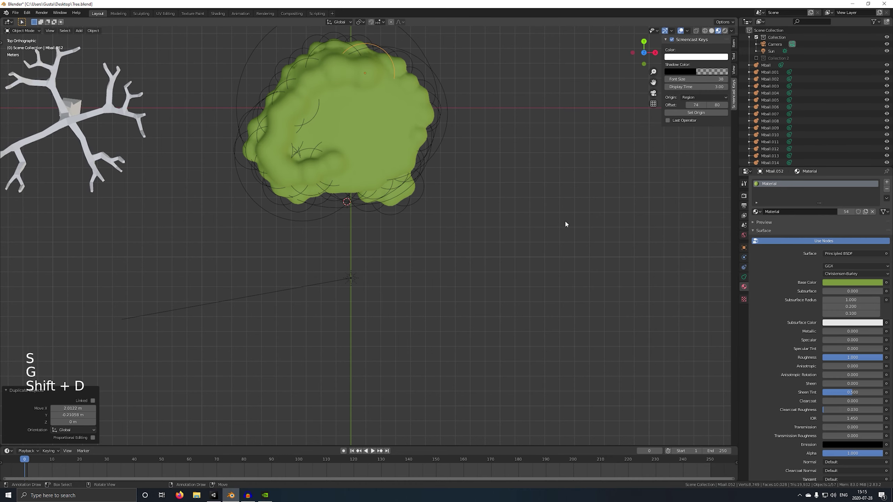
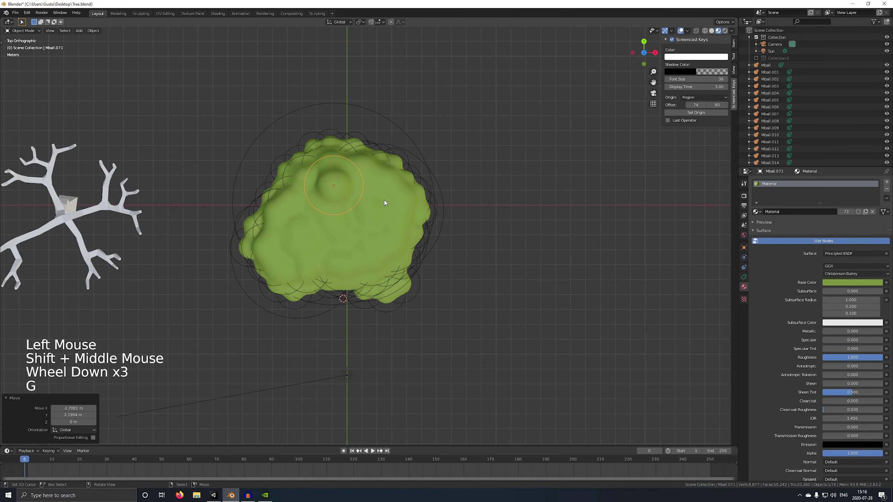
# Duplicate a dozen more metaballs over the crown top to form a full green dome.
pyautogui.press('shift+d')
pyautogui.press('shift+d')
pyautogui.press('shift+d')
pyautogui.press('shift+d')
pyautogui.press('shift+d')
pyautogui.middleClick(392, 234)
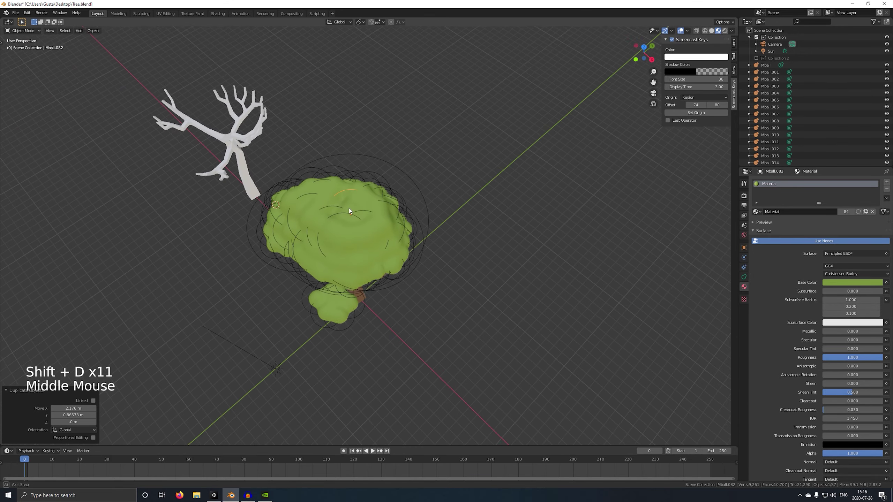
pyautogui.press('shift+d')
pyautogui.middleClick(348, 169)
pyautogui.press('g')
pyautogui.middleClick(423, 183)
pyautogui.press('shift+d')
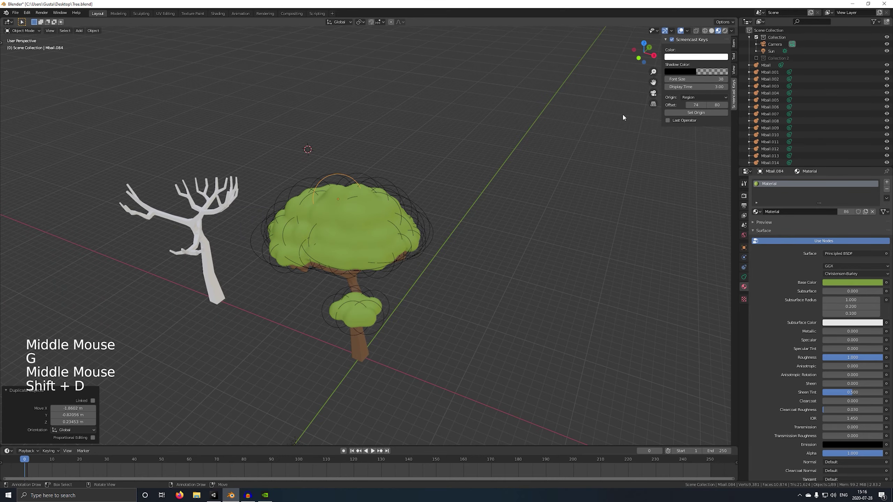
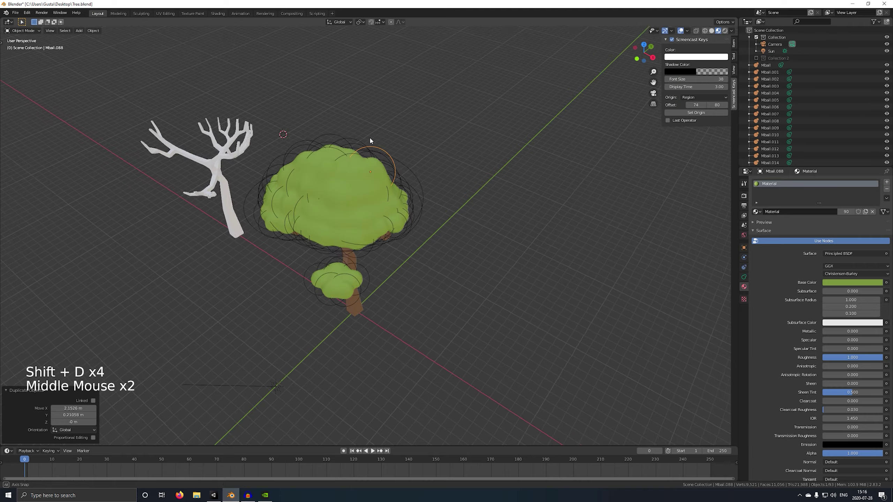
# Reposition selected metaballs to finish rounding the upper canopy.
pyautogui.middleClick(392, 171)
pyautogui.scroll(3)
pyautogui.middleClick(383, 164)
pyautogui.middleClick(340, 141)
pyautogui.press('g')
pyautogui.middleClick(361, 148)
pyautogui.rightClick(599, 162)
pyautogui.middleClick(586, 163)
pyautogui.middleClick(424, 138)
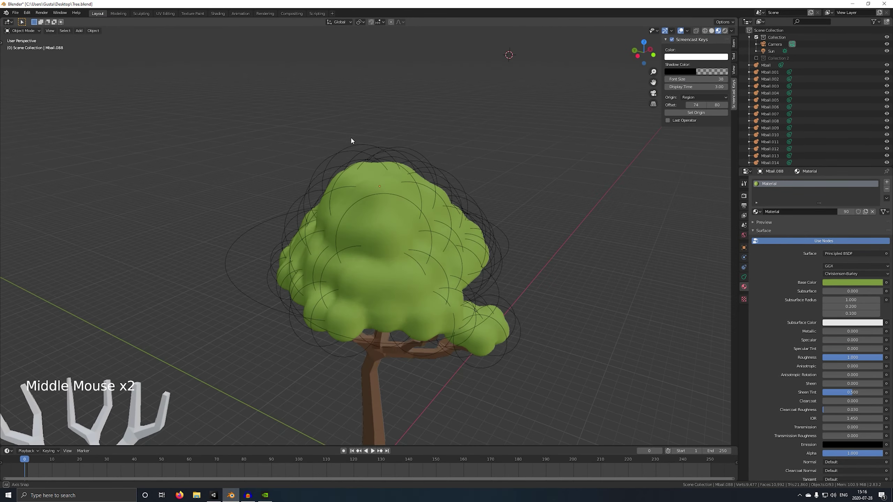
pyautogui.middleClick(309, 153)
pyautogui.scroll(3)
pyautogui.rightClick(424, 283)
pyautogui.press('g')
pyautogui.middleClick(468, 261)
pyautogui.scroll(-3)
pyautogui.middleClick(446, 261)
pyautogui.middleClick(398, 229)
pyautogui.middleClick(387, 224)
pyautogui.rightClick(502, 309)
pyautogui.middleClick(498, 328)
# Duplicate and shrink metaballs onto a lower branch to start a small leaf cluster.
pyautogui.press('shift+d')
pyautogui.middleClick(502, 299)
pyautogui.press('g')
pyautogui.middleClick(472, 297)
pyautogui.press('s')
pyautogui.press('s')
pyautogui.middleClick(470, 303)
pyautogui.press('g')
pyautogui.middleClick(443, 292)
pyautogui.press('shift+d')
pyautogui.middleClick(418, 289)
pyautogui.press('g')
pyautogui.middleClick(386, 294)
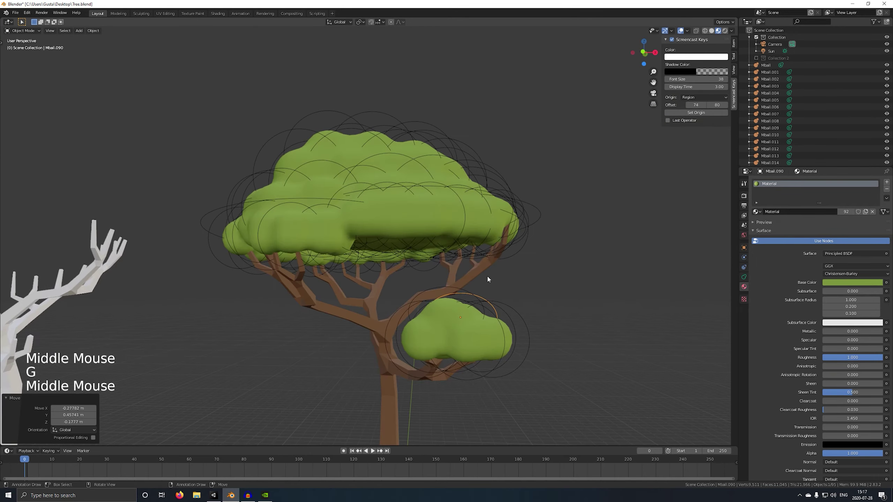
# Add more metaball copies to fill out the lower foliage cluster beneath the canopy.
pyautogui.middleClick(494, 279)
pyautogui.press('shift+d')
pyautogui.middleClick(579, 316)
pyautogui.press('g')
pyautogui.middleClick(460, 316)
pyautogui.press('g')
pyautogui.middleClick(515, 323)
pyautogui.middleClick(456, 322)
pyautogui.press('shift+d')
pyautogui.middleClick(493, 308)
pyautogui.press('g')
pyautogui.middleClick(531, 307)
pyautogui.scroll(-3)
pyautogui.middleClick(566, 300)
pyautogui.middleClick(466, 281)
# Save the file, check the tree in rendered shading and nudge a last metaball into place.
pyautogui.press('ctrl+s')
pyautogui.middleClick(423, 267)
pyautogui.scroll(-3)
pyautogui.middleClick(497, 262)
pyautogui.scroll(3)
pyautogui.middleClick(494, 266)
pyautogui.scroll(-3)
pyautogui.middleClick(467, 305)
pyautogui.press('shift+z')
pyautogui.middleClick(477, 295)
pyautogui.press('c')
pyautogui.press('shift+z')
pyautogui.middleClick(496, 286)
pyautogui.press('g')
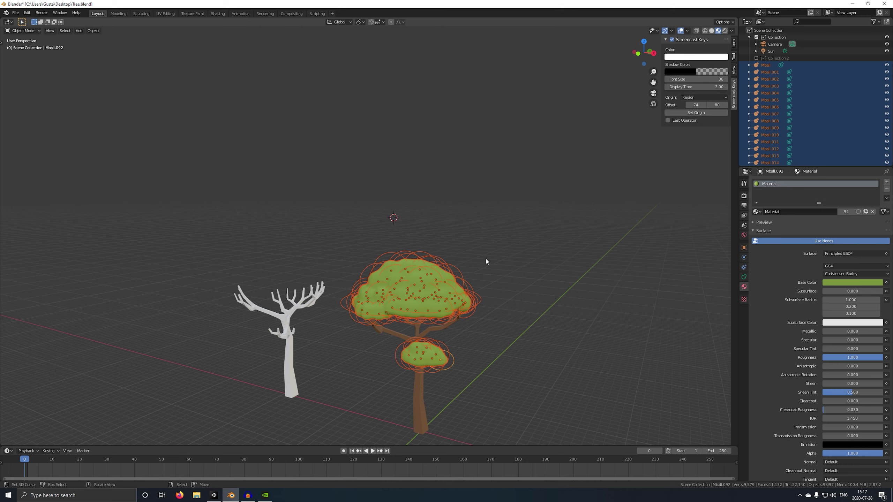
# Convert the selected canopy metaballs to a single mesh via Object > Convert to.
pyautogui.press('space')
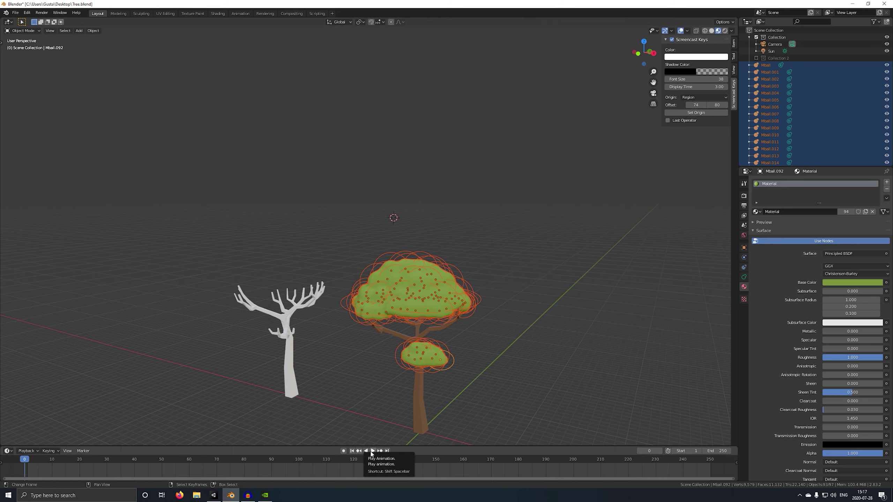
pyautogui.click(103, 32)
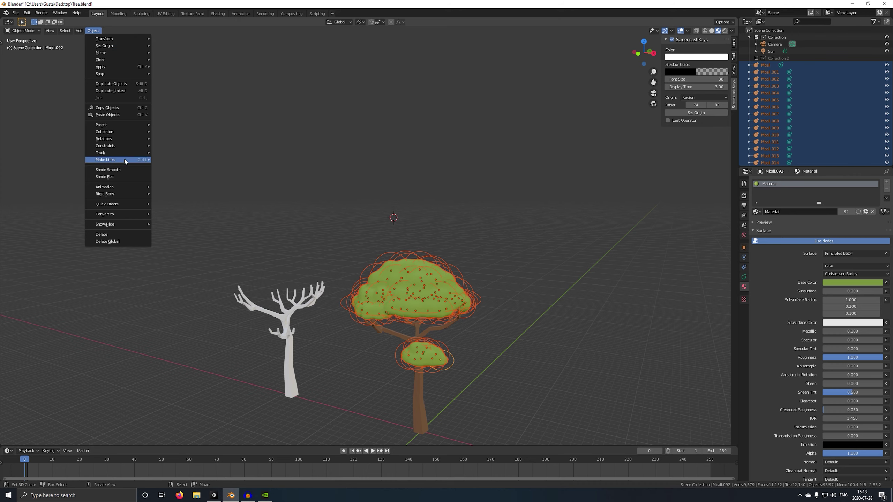
pyautogui.rightClick(371, 206)
pyautogui.click(97, 30)
pyautogui.rightClick(100, 31)
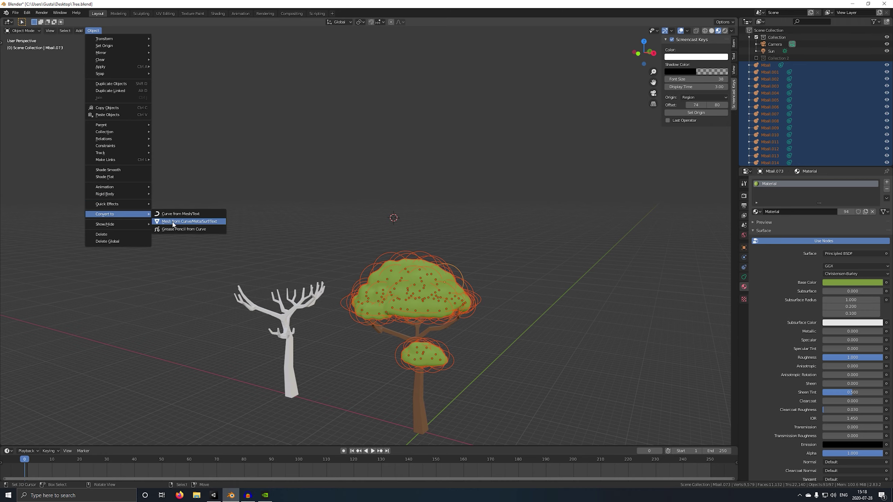
# Enter Edit Mode on the new canopy mesh and select all its geometry.
pyautogui.middleClick(445, 270)
pyautogui.scroll(-3)
pyautogui.press('Tab')
pyautogui.scroll(3)
pyautogui.middleClick(459, 278)
pyautogui.press('a')
pyautogui.press('space')
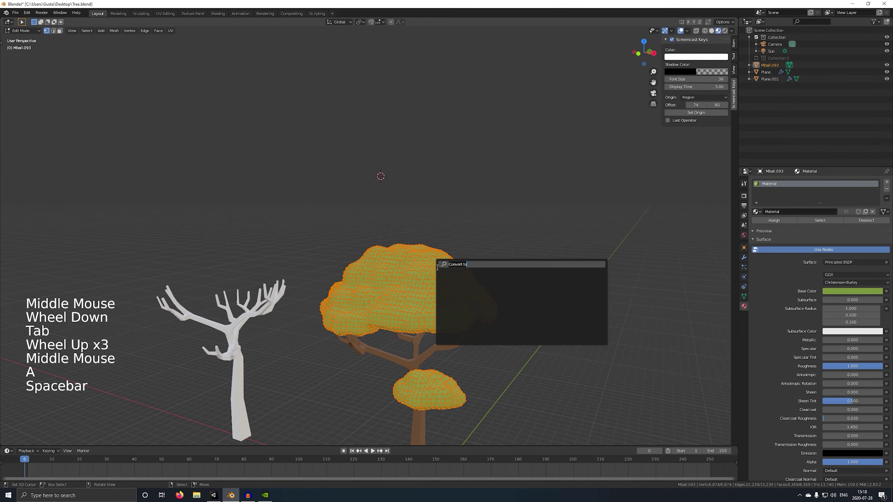
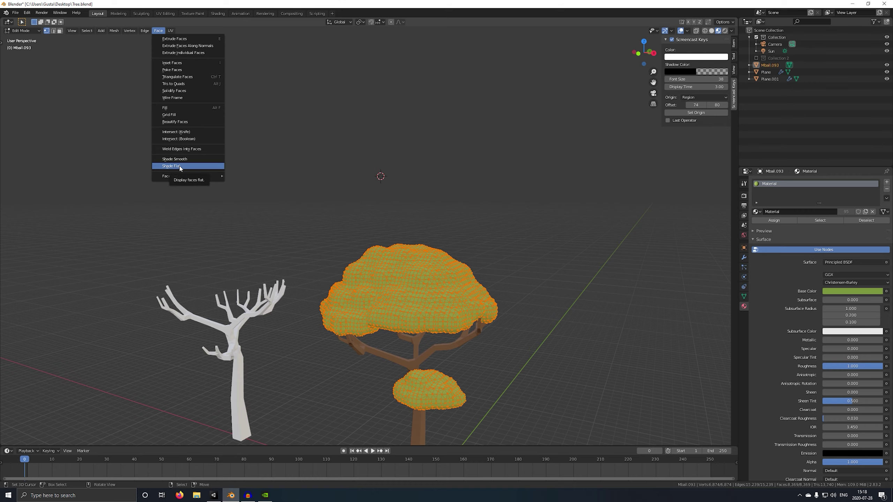
# Shade the canopy mesh flat and leave Edit Mode to inspect the faceted surface.
pyautogui.middleClick(445, 190)
pyautogui.scroll(-3)
pyautogui.scroll(3)
pyautogui.scroll(3)
pyautogui.press('Tab')
# Add a Decimate modifier with Ratio 0.1366, reducing the canopy to about 1,764 faces.
pyautogui.middleClick(488, 203)
pyautogui.middleClick(466, 202)
pyautogui.click(749, 261)
pyautogui.click(761, 229)
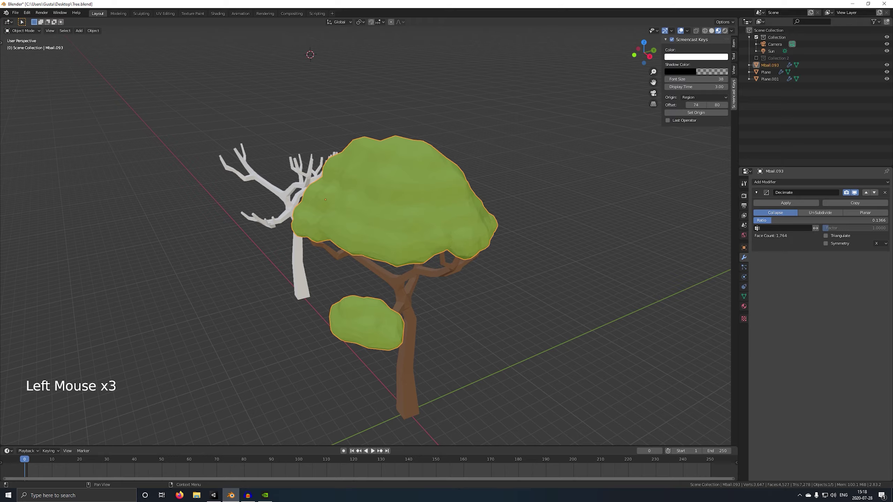
# Apply the Decimate modifier and switch the viewport to Rendered shading.
pyautogui.click(787, 204)
pyautogui.middleClick(589, 166)
pyautogui.press('Tab')
pyautogui.middleClick(566, 165)
pyautogui.press('Tab')
pyautogui.press('z')
# Orbit and zoom to view the low-poly green canopy beside the white bare tree.
pyautogui.middleClick(517, 151)
pyautogui.rightClick(522, 169)
pyautogui.middleClick(508, 173)
pyautogui.scroll(-3)
pyautogui.middleClick(470, 167)
pyautogui.scroll(3)
pyautogui.middleClick(499, 176)
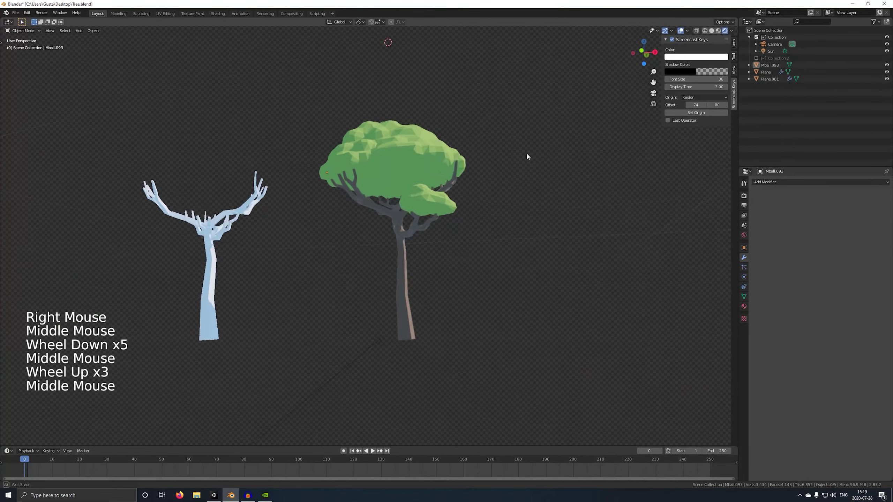
# Select the skin-modified trunk Plane and enter Edit Mode in rendered shading.
pyautogui.scroll(3)
pyautogui.rightClick(385, 265)
pyautogui.press('Tab')
pyautogui.middleClick(388, 263)
pyautogui.press('shift+z')
pyautogui.scroll(3)
# Select the lower side branch's vertices, ready to move them toward the leaf cluster.
pyautogui.rightClick(411, 266)
pyautogui.middleClick(416, 255)
pyautogui.scroll(-3)
pyautogui.middleClick(392, 268)
pyautogui.scroll(3)
pyautogui.middleClick(447, 270)
pyautogui.scroll(-3)
pyautogui.press('c')
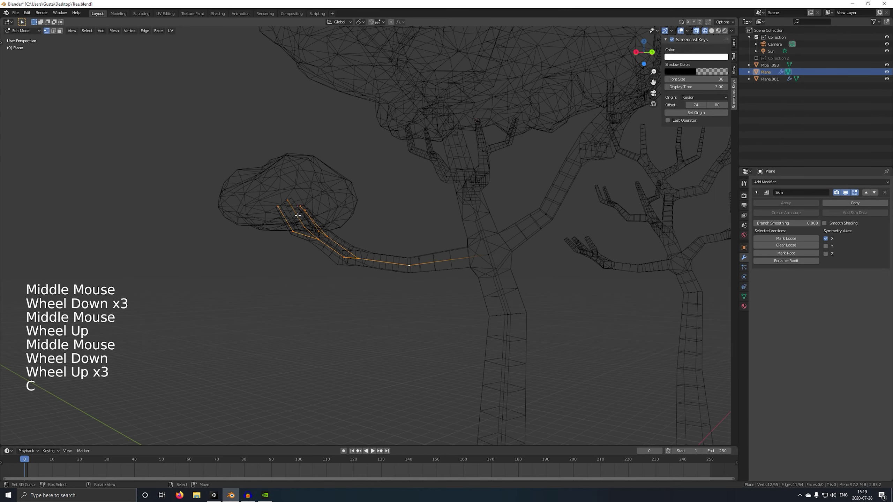